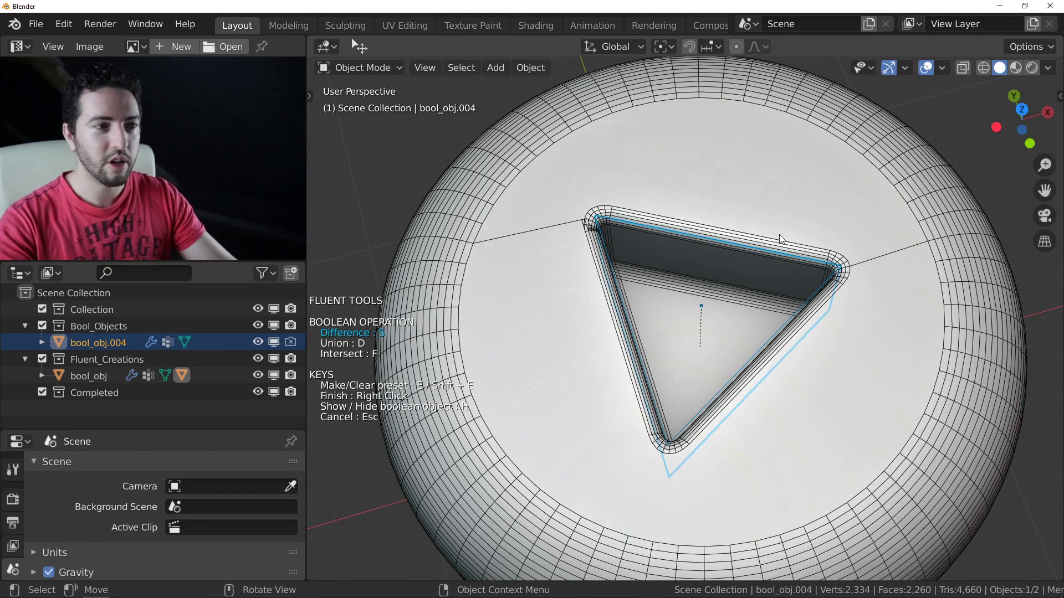
# - Rotate the triangle cutter about the Z axis to its new angle and finish the boolean cut
pyautogui.press('r')
pyautogui.press('z')
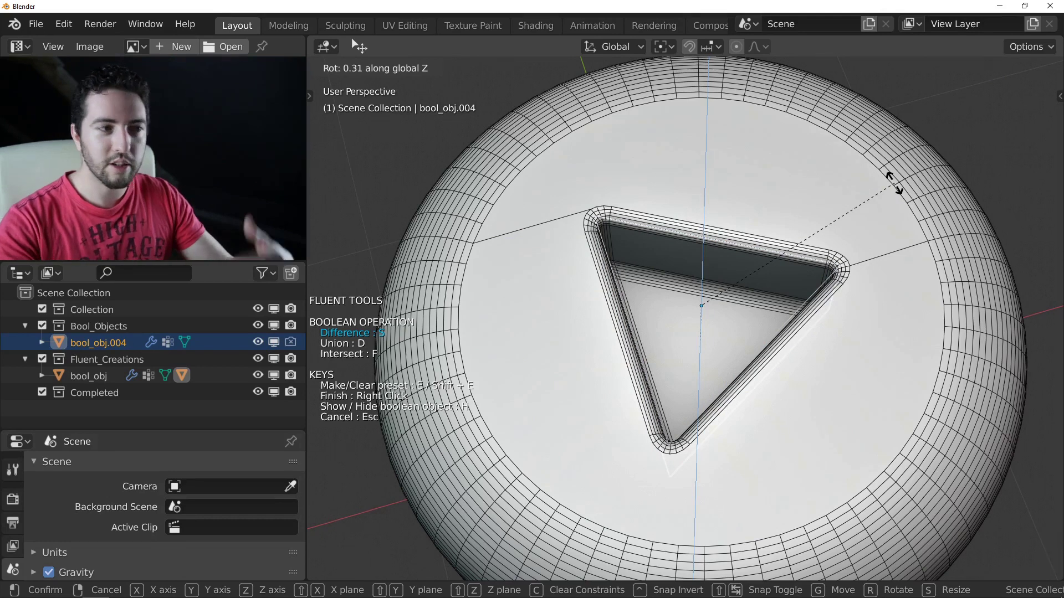
pyautogui.click(898, 183)
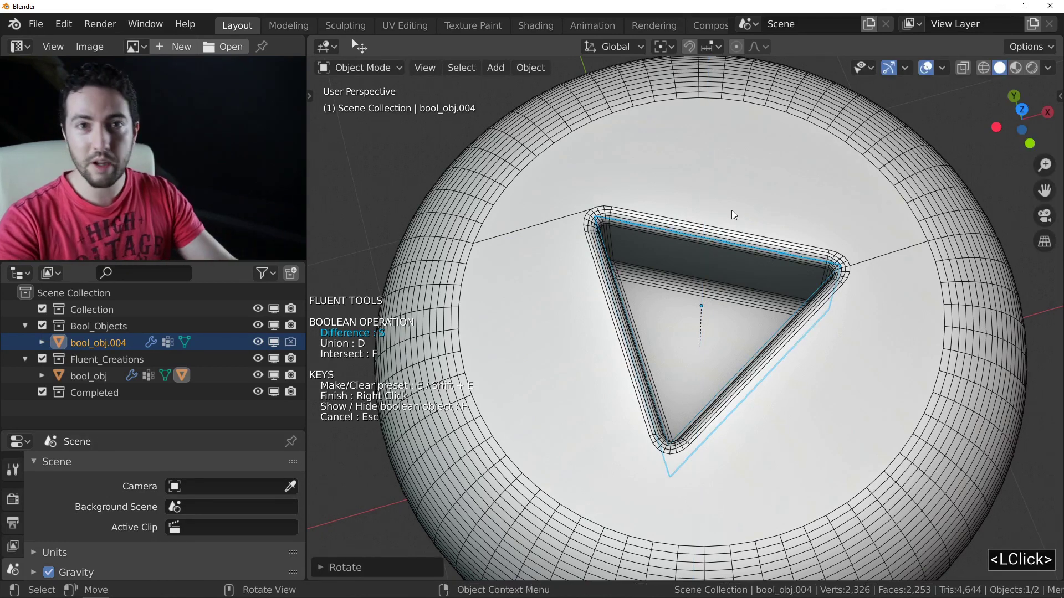
pyautogui.click(762, 191)
pyautogui.rightClick(762, 191)
# - Apply the boolean and transforms via the Fluent menu, making the slotted bolt a Completed object
pyautogui.middleClick(757, 204)
pyautogui.scroll(-3)
pyautogui.middleClick(740, 184)
pyautogui.middleClick(746, 209)
pyautogui.middleClick(745, 203)
pyautogui.middleClick(743, 200)
pyautogui.click(765, 217)
pyautogui.write('f')
pyautogui.click(719, 375)
pyautogui.click(707, 301)
pyautogui.press('ctrl+a')
pyautogui.click(714, 305)
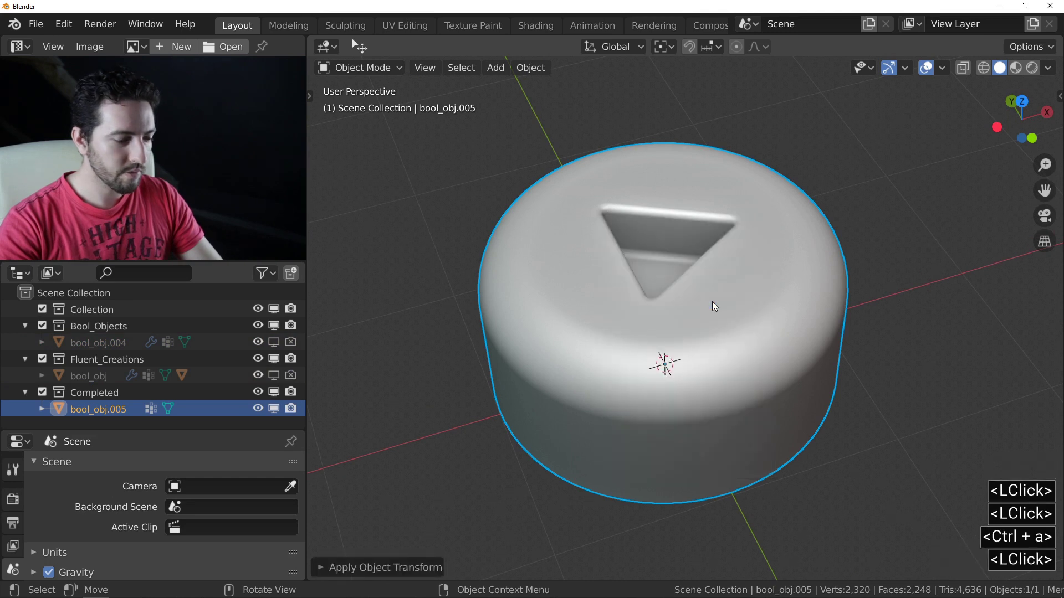
# - Name the export file Bolt_02 in the AM panel and export the bolt to the Bolts library
pyautogui.press('n')
pyautogui.click(1015, 232)
pyautogui.click(988, 235)
pyautogui.press('shift+b')
pyautogui.write('<Shift + b>olt_2')
pyautogui.press('Return')
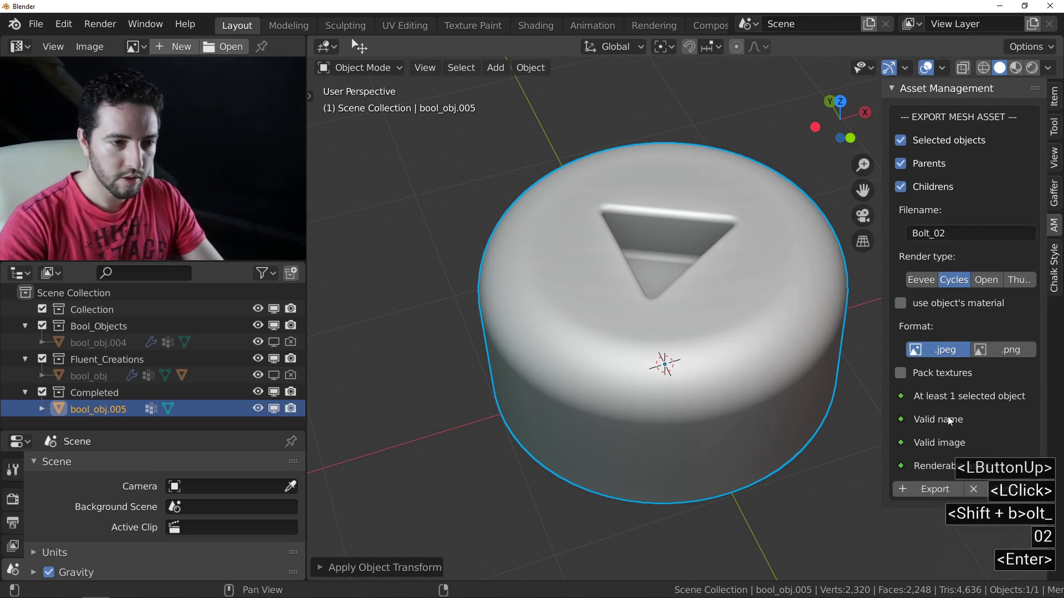
pyautogui.click(935, 497)
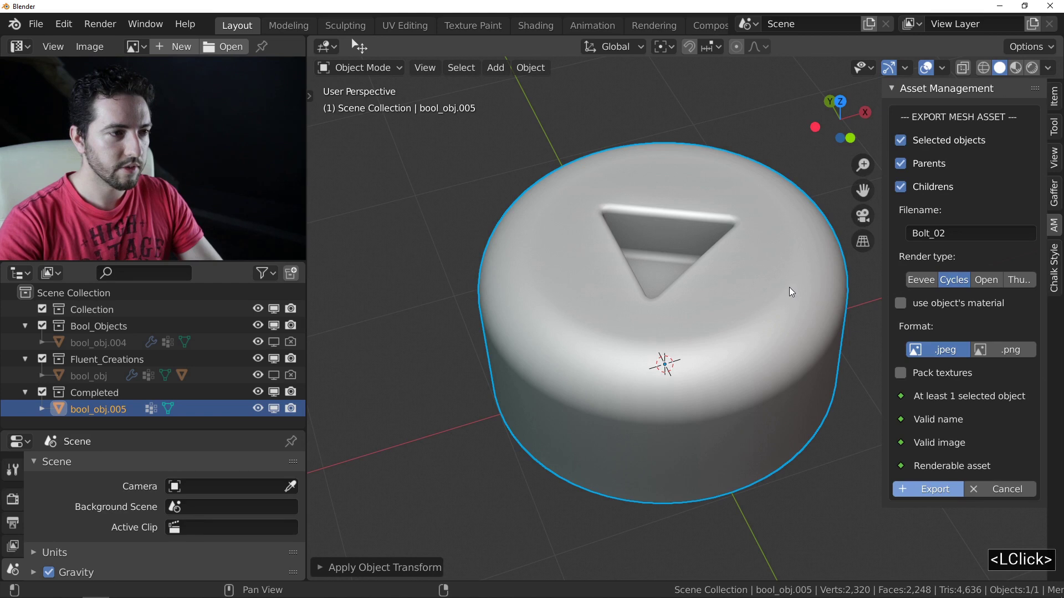
# - Check the Bolts library entry, then delete the finished bolt from the scene
pyautogui.click(959, 287)
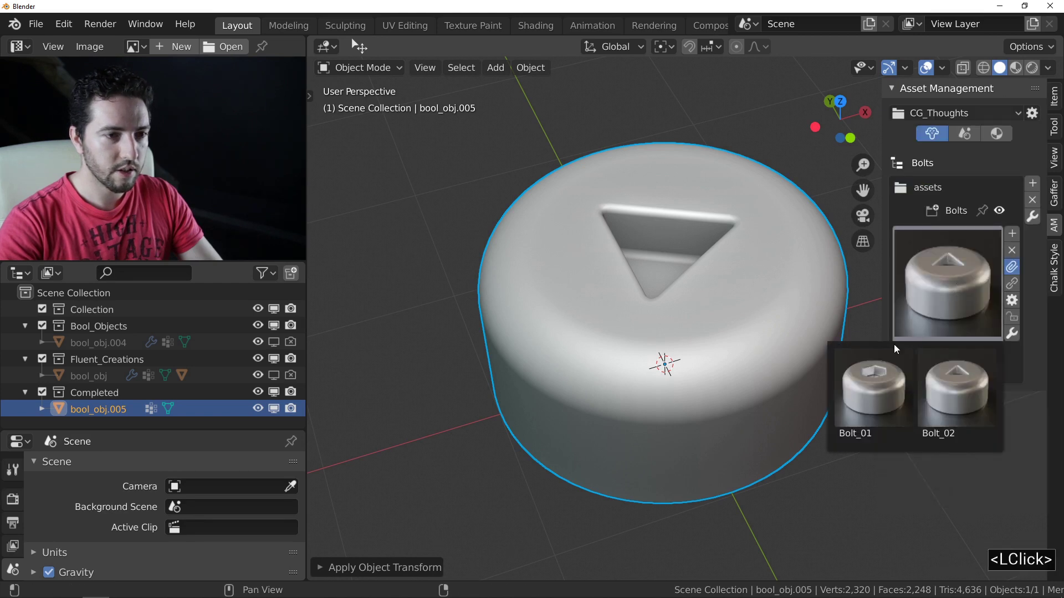
pyautogui.rightClick(666, 242)
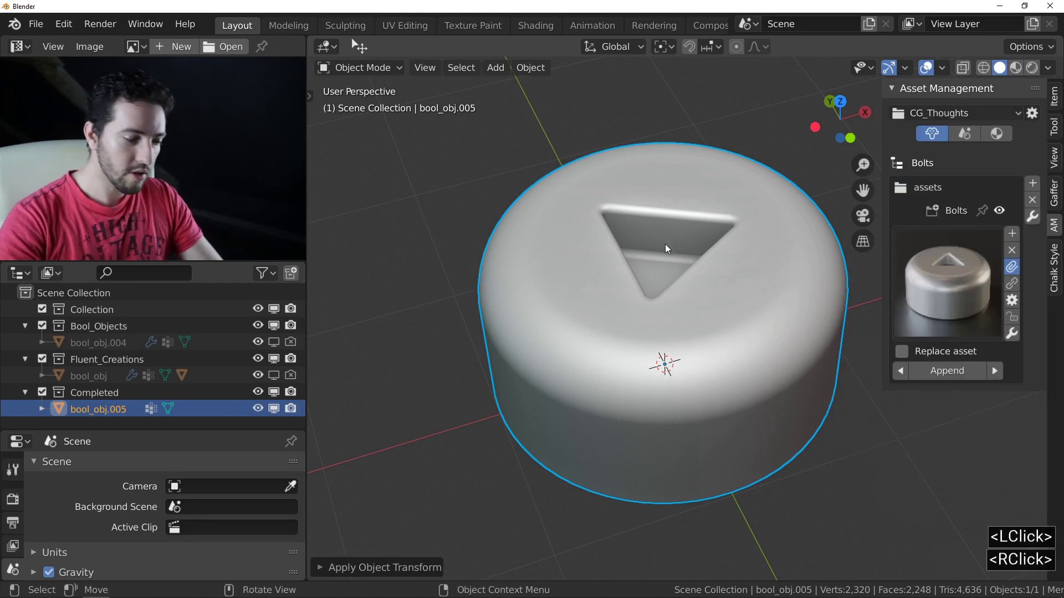
pyautogui.press('n')
pyautogui.press('Delete')
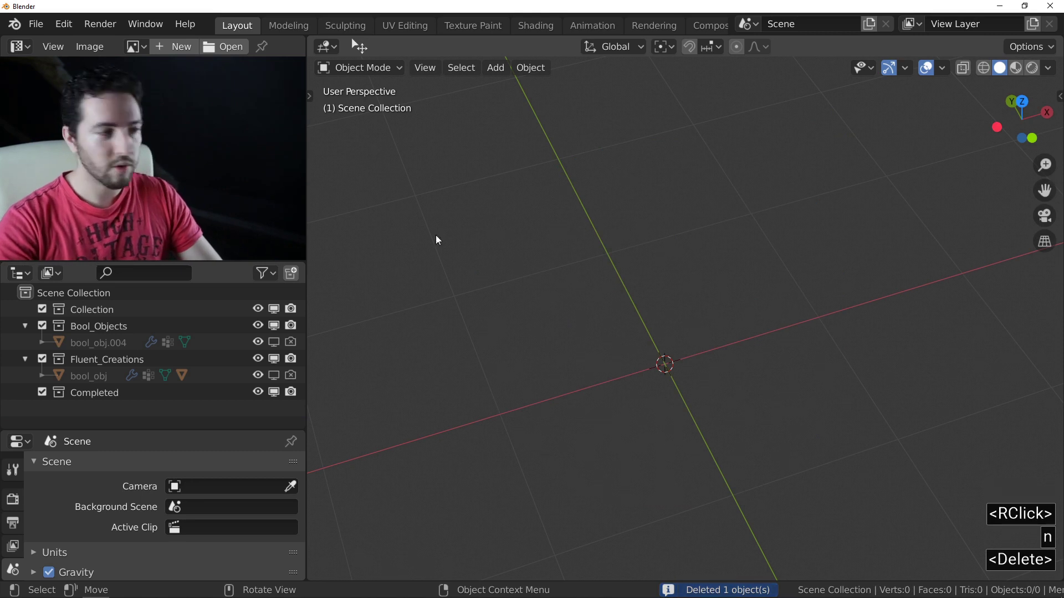
# - Start a round Fluent boolean cutter on a new bolt head and adjust its resolution
pyautogui.click(276, 375)
pyautogui.click(691, 306)
pyautogui.middleClick(712, 281)
pyautogui.middleClick(708, 255)
pyautogui.middleClick(710, 263)
pyautogui.press('<')
pyautogui.click(708, 246)
pyautogui.middleClick(709, 263)
pyautogui.press('f')
pyautogui.click(846, 256)
pyautogui.click(697, 267)
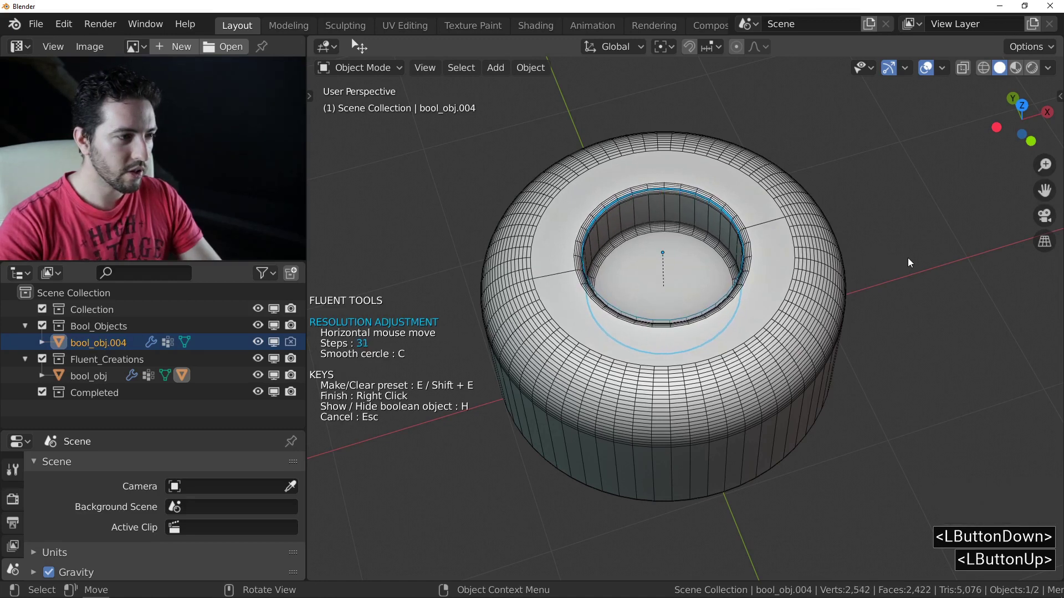
# - Set the round hole's radius and repeat it in a circular array of 3 holes
pyautogui.click(917, 258)
pyautogui.click(732, 271)
pyautogui.middleClick(733, 271)
pyautogui.click(771, 243)
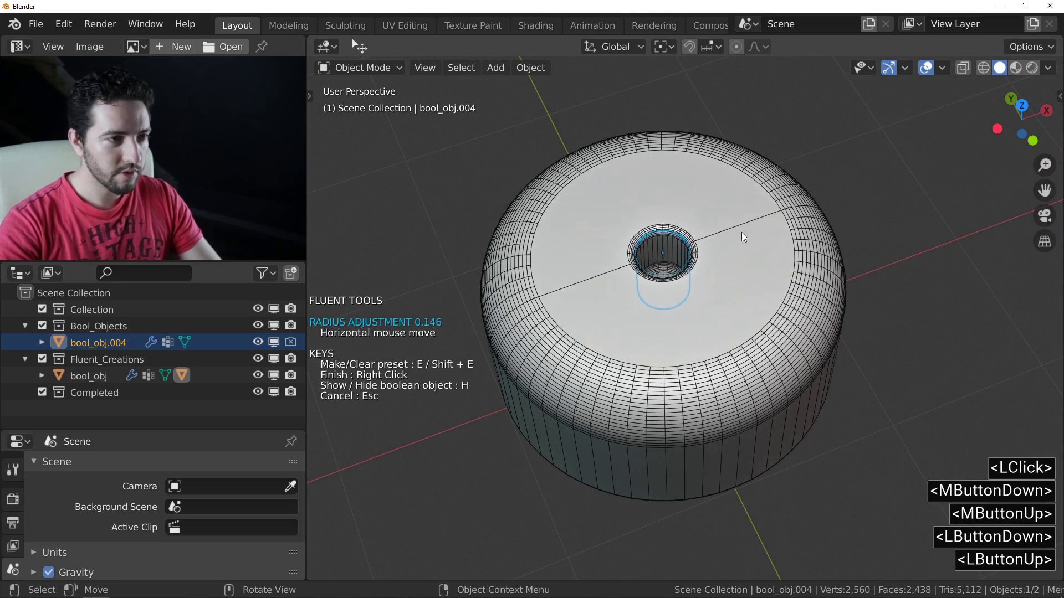
pyautogui.click(744, 233)
pyautogui.click(721, 242)
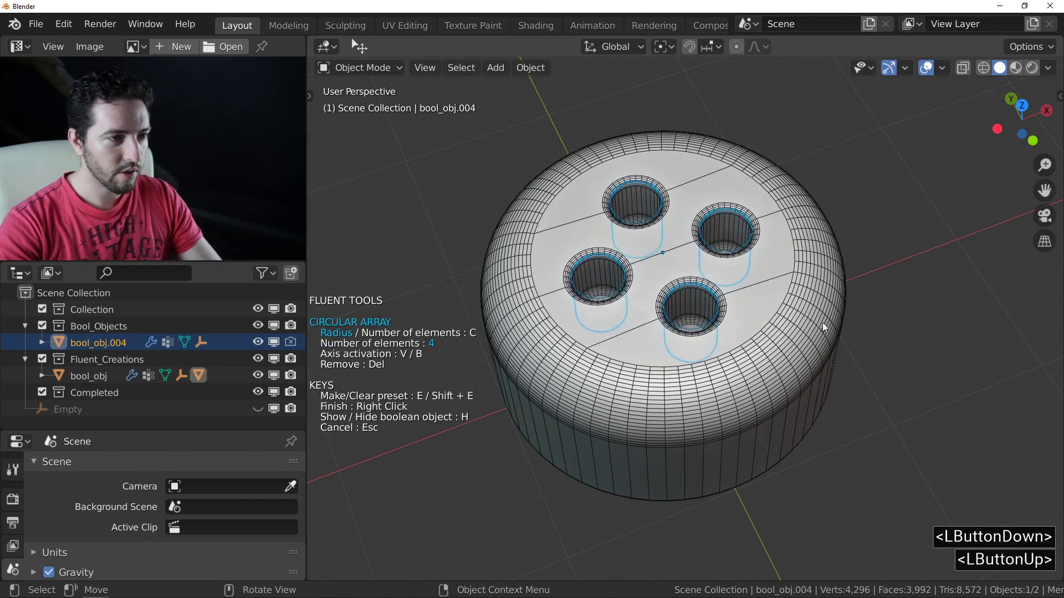
pyautogui.press('c')
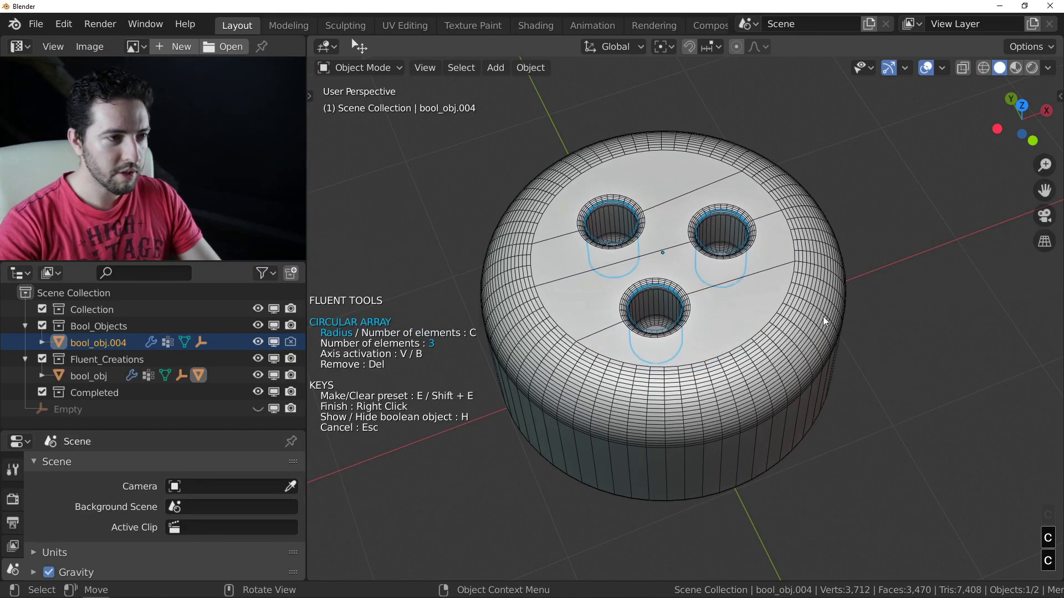
pyautogui.click(820, 314)
pyautogui.middleClick(732, 255)
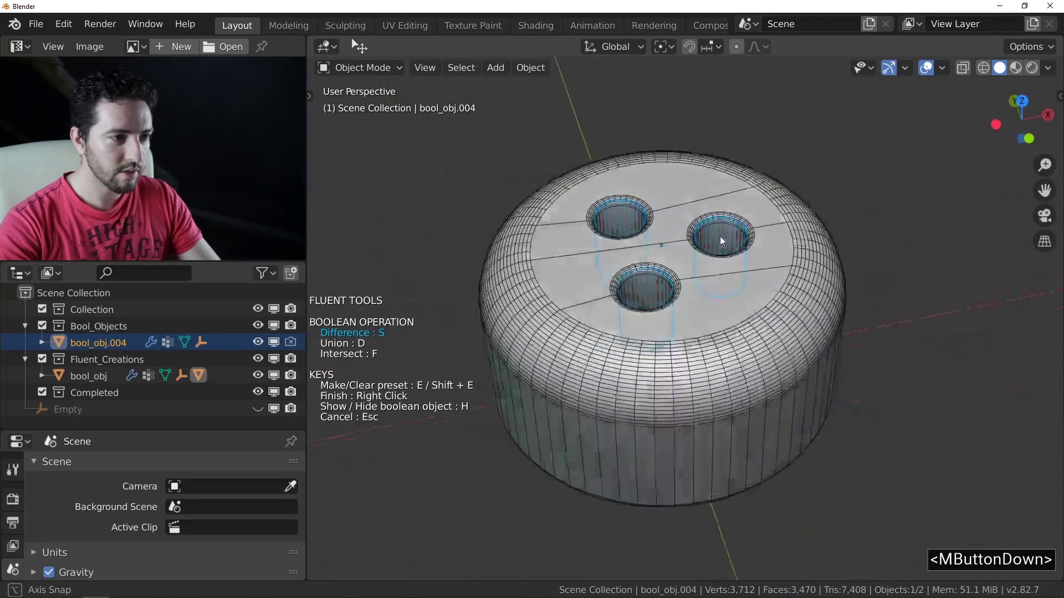
# - Finish the three-hole cut and apply it with transforms to a Completed object
pyautogui.rightClick(738, 283)
pyautogui.press('<')
pyautogui.middleClick(734, 275)
pyautogui.scroll(-3)
pyautogui.middleClick(712, 279)
pyautogui.middleClick(717, 256)
pyautogui.middleClick(705, 255)
pyautogui.click(729, 266)
pyautogui.press('f')
pyautogui.click(704, 416)
pyautogui.click(683, 356)
pyautogui.press('ctrl+a')
pyautogui.click(683, 356)
# - Name the export file Bolt_03 in the AM panel and export it to the Bolts library
pyautogui.press('n')
pyautogui.click(1012, 236)
pyautogui.click(977, 234)
pyautogui.press('shift+b')
pyautogui.write('<Shift + b>olt_3')
pyautogui.press('Return')
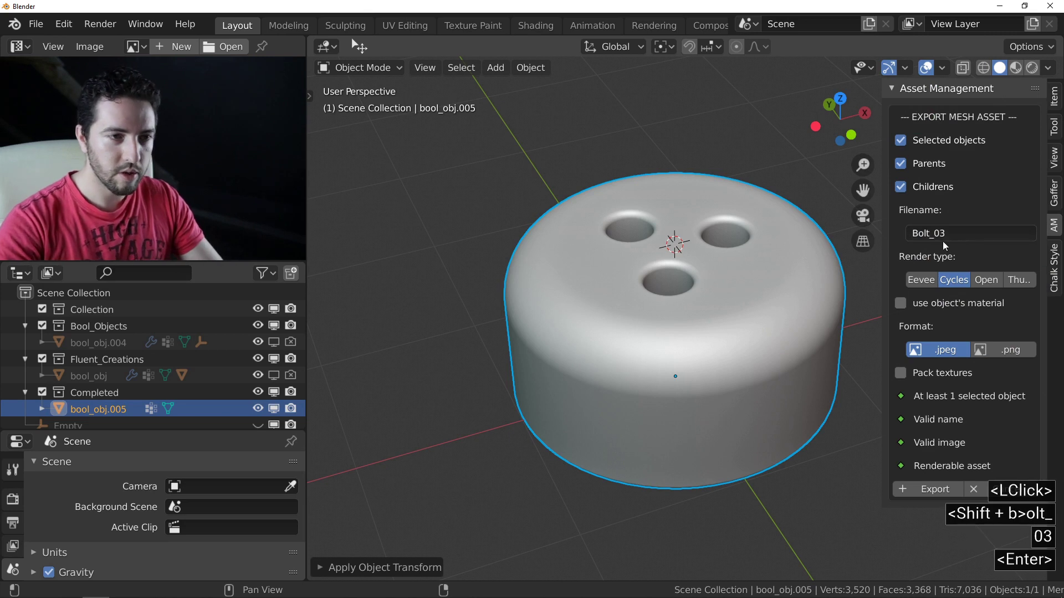
pyautogui.click(928, 490)
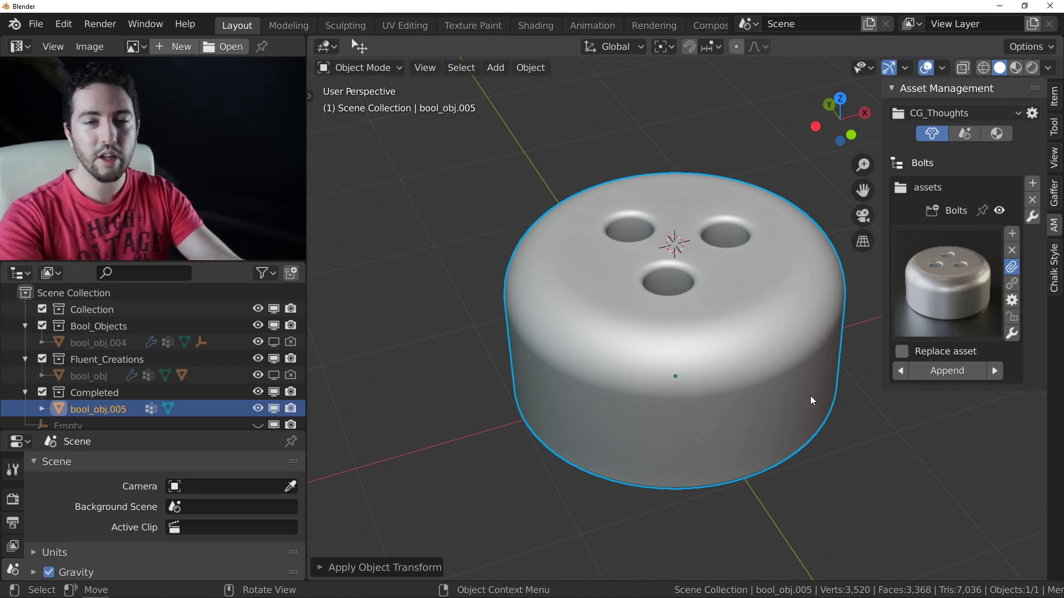
# - Delete the finished three-hole copy, leaving the editable original
pyautogui.write('<RClick>n')
pyautogui.press('n')
pyautogui.click(695, 298)
pyautogui.middleClick(695, 298)
pyautogui.press('Delete')
# - Select bool_obj and chamfer its top rim with the Fluent profile adjustment
pyautogui.click(290, 378)
pyautogui.click(721, 360)
pyautogui.middleClick(713, 345)
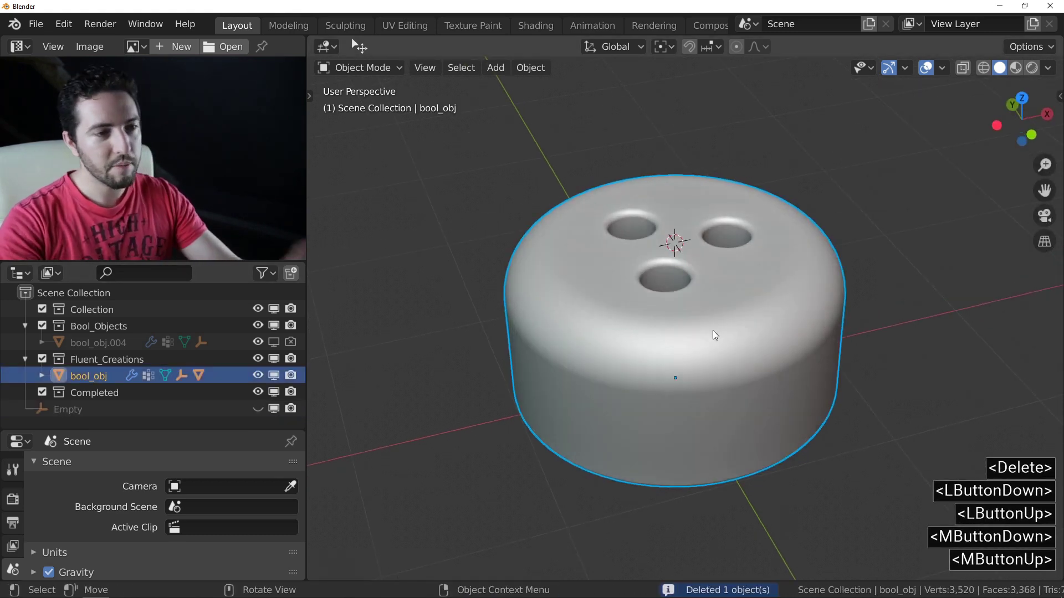
pyautogui.press('f')
pyautogui.click(855, 282)
pyautogui.middleClick(779, 277)
pyautogui.click(660, 285)
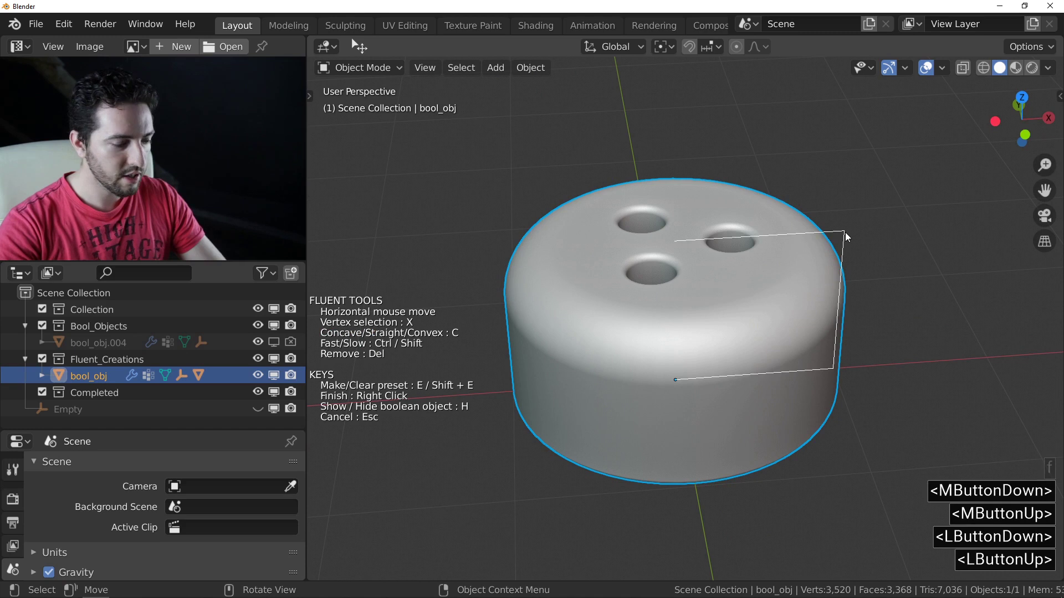
pyautogui.press('x')
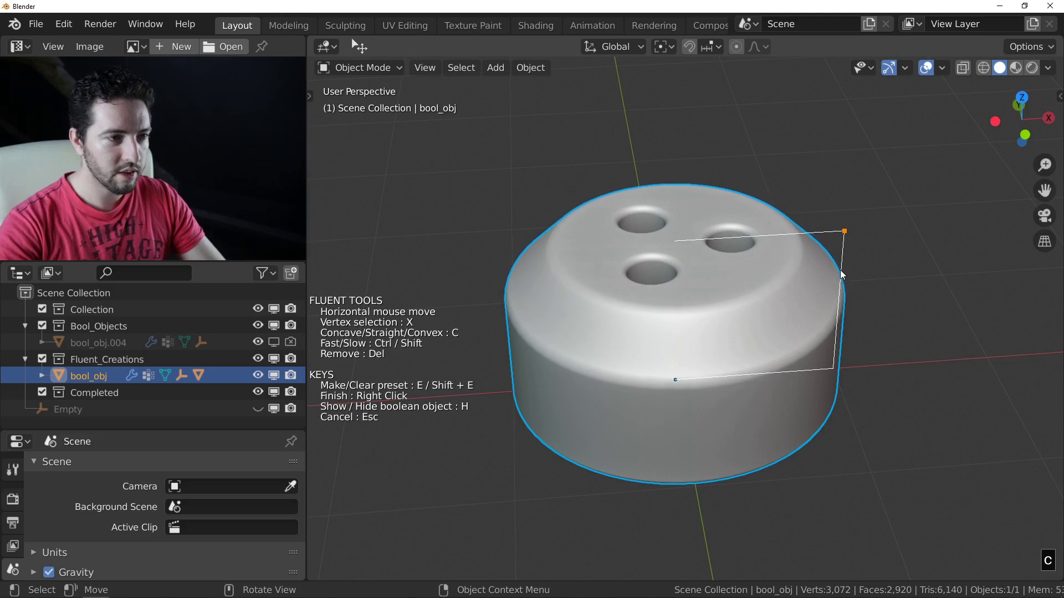
pyautogui.click(843, 274)
pyautogui.middleClick(780, 287)
pyautogui.rightClick(779, 298)
# - Apply the rimmed bolt with transforms to a Completed object via the Fluent menu
pyautogui.middleClick(736, 284)
pyautogui.press('f')
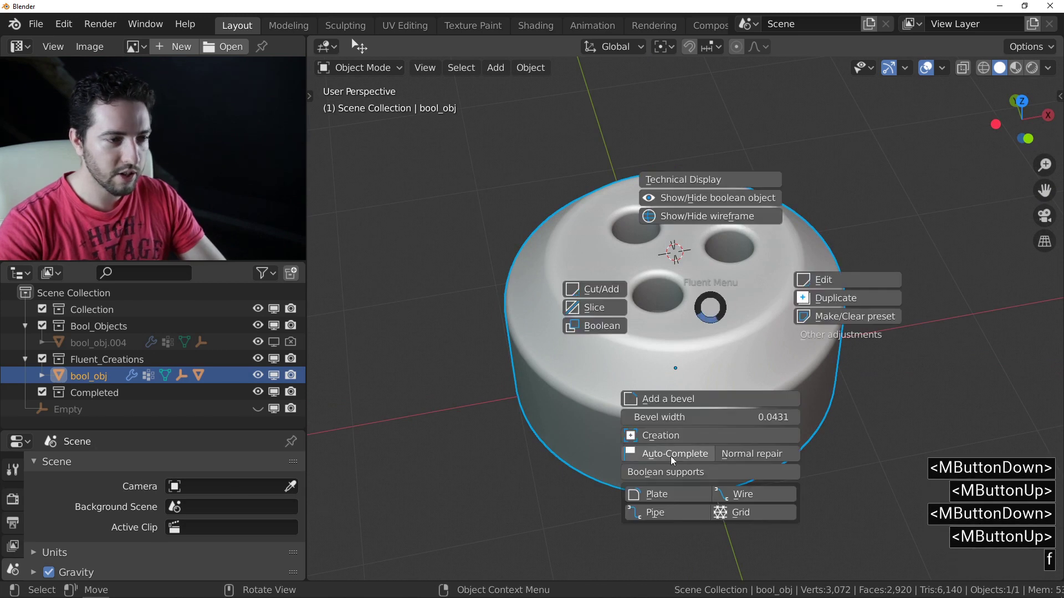
pyautogui.click(673, 459)
pyautogui.click(671, 369)
pyautogui.press('ctrl+a')
pyautogui.click(670, 366)
pyautogui.press('n')
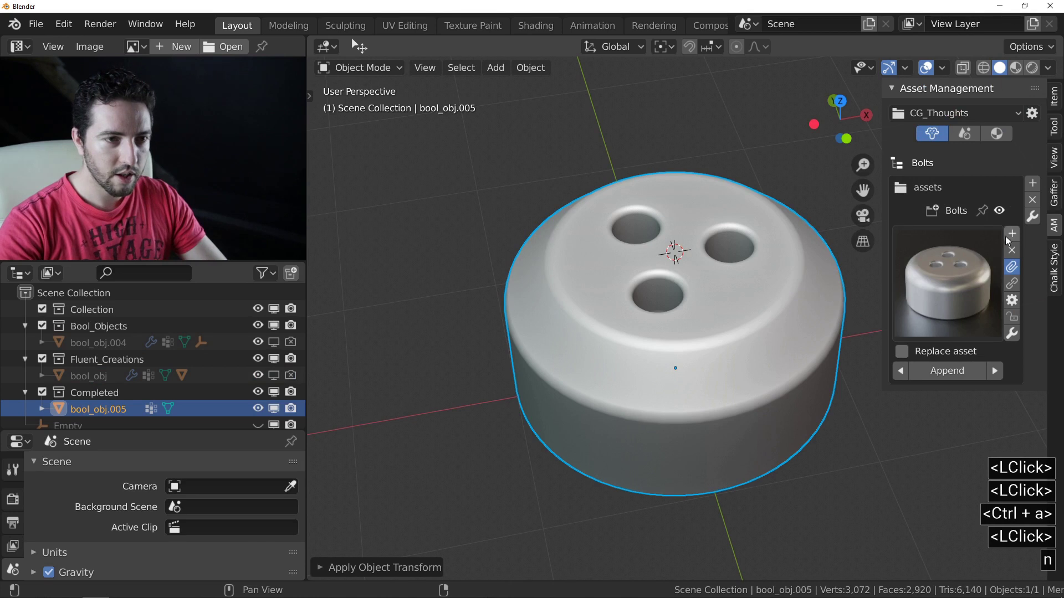
# - Name the export file Bolt_04 in the AM panel and export the stepped bolt to the library
pyautogui.click(1013, 237)
pyautogui.click(963, 237)
pyautogui.press('shift+b')
pyautogui.write('<Shift + b>olt_')
pyautogui.press('0')
pyautogui.press('4')
pyautogui.press('Return')
pyautogui.click(928, 492)
# - Delete the finished rimmed copy from the scene
pyautogui.click(998, 275)
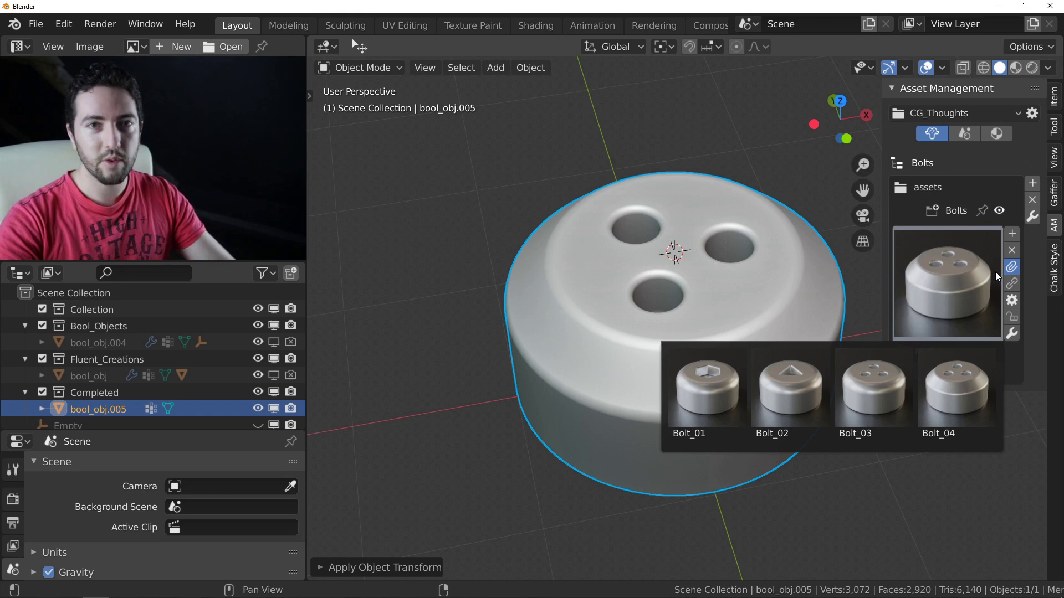
pyautogui.press('n')
pyautogui.click(819, 254)
pyautogui.press('n')
pyautogui.click(749, 278)
pyautogui.press('Delete')
# - Add a new round Fluent cutter on the original bolt and widen its radius into one central hole
pyautogui.click(301, 375)
pyautogui.click(606, 345)
pyautogui.press('<')
pyautogui.click(678, 276)
pyautogui.write('<LClick>f')
pyautogui.click(796, 251)
pyautogui.click(725, 295)
pyautogui.press('Delete')
pyautogui.click(697, 307)
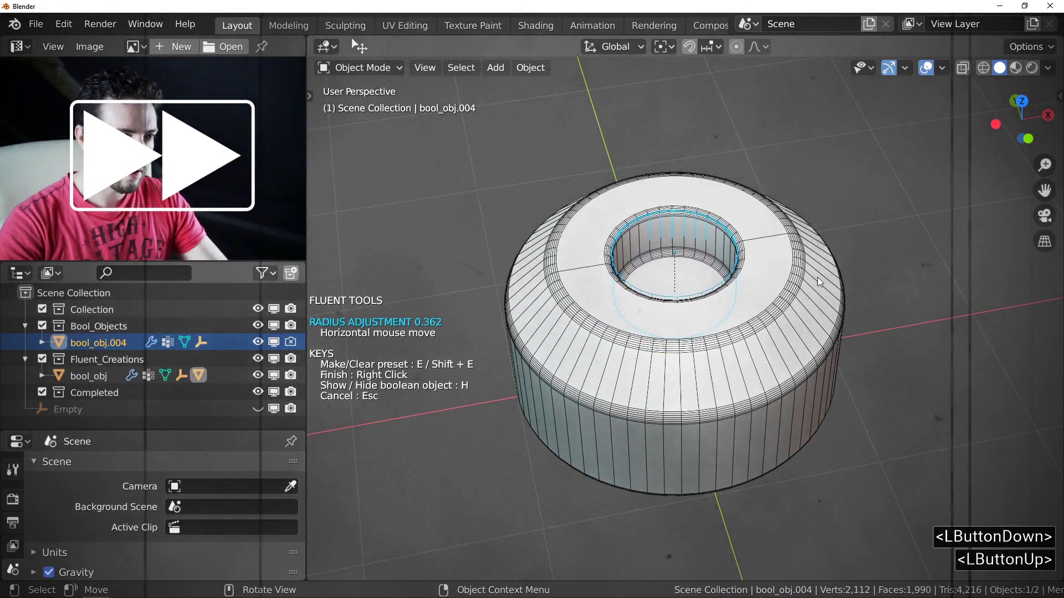
# - Lower the cutter resolution to a hexagon and finish the hexagonal socket cut
pyautogui.click(827, 278)
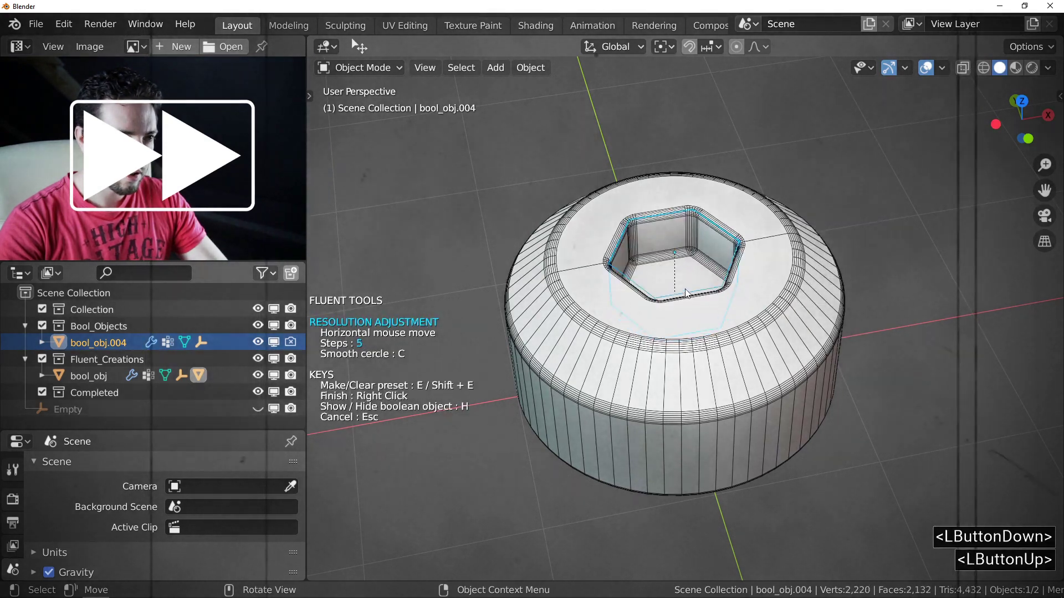
pyautogui.click(688, 289)
pyautogui.click(690, 287)
pyautogui.middleClick(630, 302)
pyautogui.rightClick(658, 313)
pyautogui.press('<')
pyautogui.middleClick(698, 288)
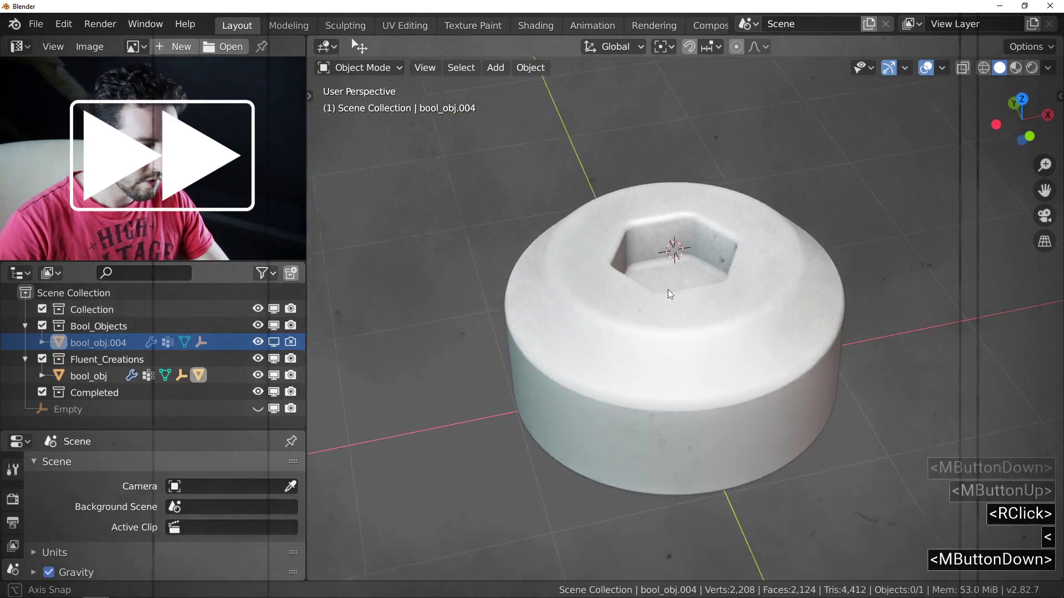
# - Apply the socketed bolt with transforms to a Completed object via the Fluent menu
pyautogui.press('n')
pyautogui.click(968, 258)
pyautogui.press('n')
pyautogui.rightClick(671, 309)
pyautogui.click(644, 317)
pyautogui.press('f')
pyautogui.click(600, 464)
pyautogui.click(632, 358)
pyautogui.press('ctrl+a')
pyautogui.click(631, 358)
pyautogui.click(954, 321)
# - Set the export file name to Bolt_05 in the AM panel
pyautogui.click(1012, 233)
pyautogui.doubleClick(966, 239)
pyautogui.press('shift+b')
pyautogui.write('<Shift + b>olt5')
pyautogui.press('Return')
pyautogui.click(940, 487)
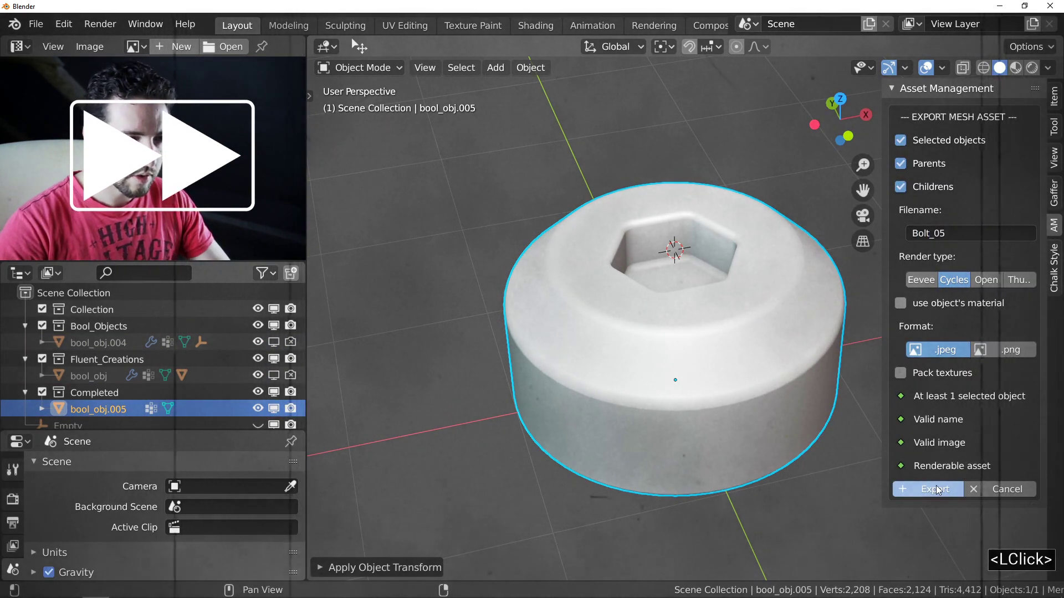
# - Export the hex-socket bolt Bolt_05 to the Bolts library, then delete it from the scene
pyautogui.click(922, 267)
pyautogui.rightClick(741, 282)
pyautogui.press('n')
pyautogui.click(679, 281)
pyautogui.press('Delete')
# - Start a triangular Fluent cutter on the new bolt head for the socket
pyautogui.click(283, 372)
pyautogui.click(727, 353)
pyautogui.press('<')
pyautogui.click(736, 234)
pyautogui.press('f')
pyautogui.click(846, 247)
pyautogui.click(762, 268)
pyautogui.middleClick(695, 271)
pyautogui.click(695, 302)
# - Size and place the triangle cut on the head and finish the triangular socket
pyautogui.rightClick(717, 311)
pyautogui.middleClick(727, 288)
pyautogui.scroll(-3)
pyautogui.middleClick(700, 307)
pyautogui.scroll(3)
pyautogui.click(704, 297)
pyautogui.press('f')
pyautogui.click(663, 444)
pyautogui.click(677, 332)
pyautogui.press('f')
pyautogui.rightClick(677, 332)
# - Apply the cut so the triangle-slot bolt becomes a finalized Completed copy
pyautogui.press('ctrl+a')
pyautogui.click(677, 333)
pyautogui.press('n')
pyautogui.click(1010, 234)
# - Name the export file Bolt_06 and export the triangle-slot bolt to the library
pyautogui.doubleClick(695, 261)
pyautogui.press('shift+b')
pyautogui.write('<Shift + b>olt_6')
pyautogui.press('Return')
pyautogui.doubleClick(940, 485)
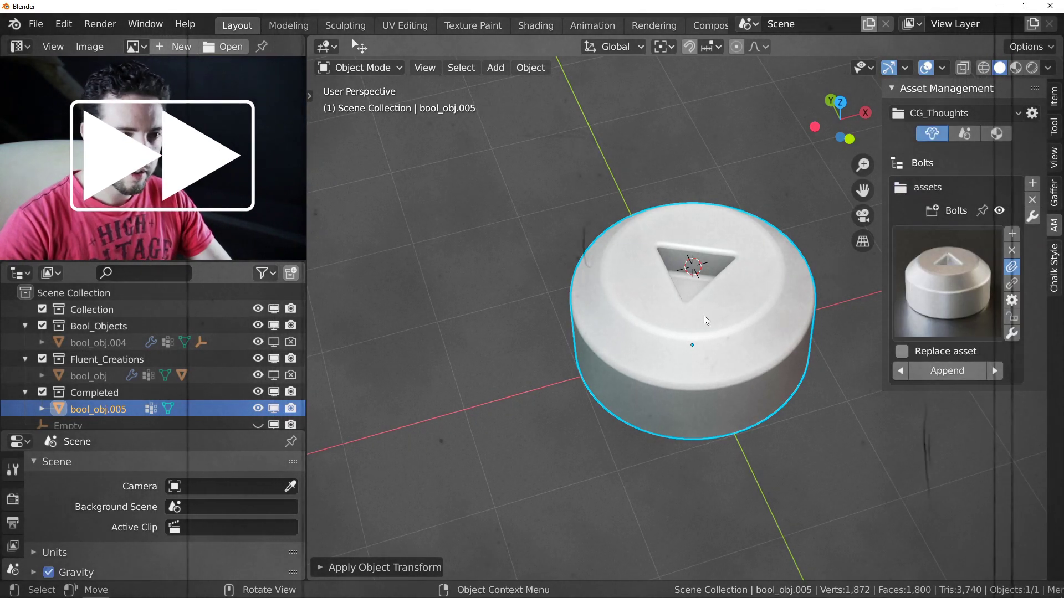
pyautogui.click(965, 282)
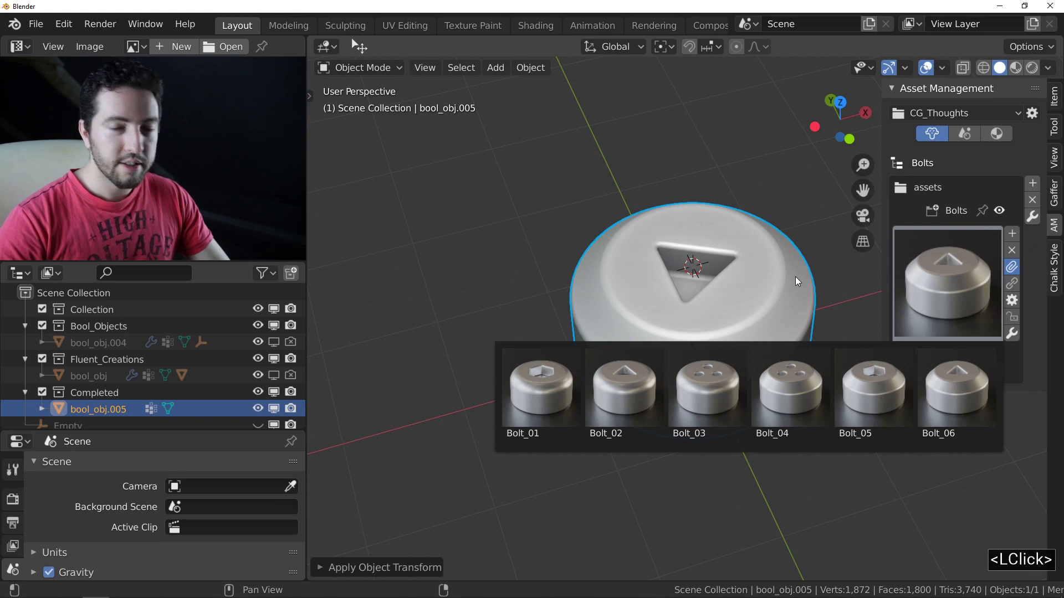
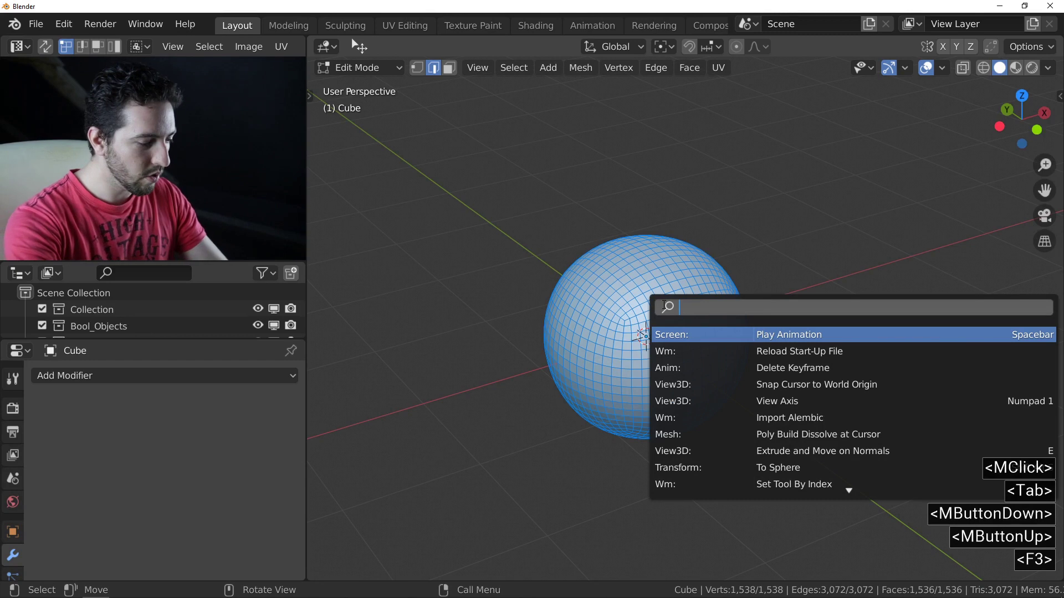
# - Run To Sphere at factor 1 to round the subdivided cube into a sphere
pyautogui.write('sphere')
pyautogui.press('Return')
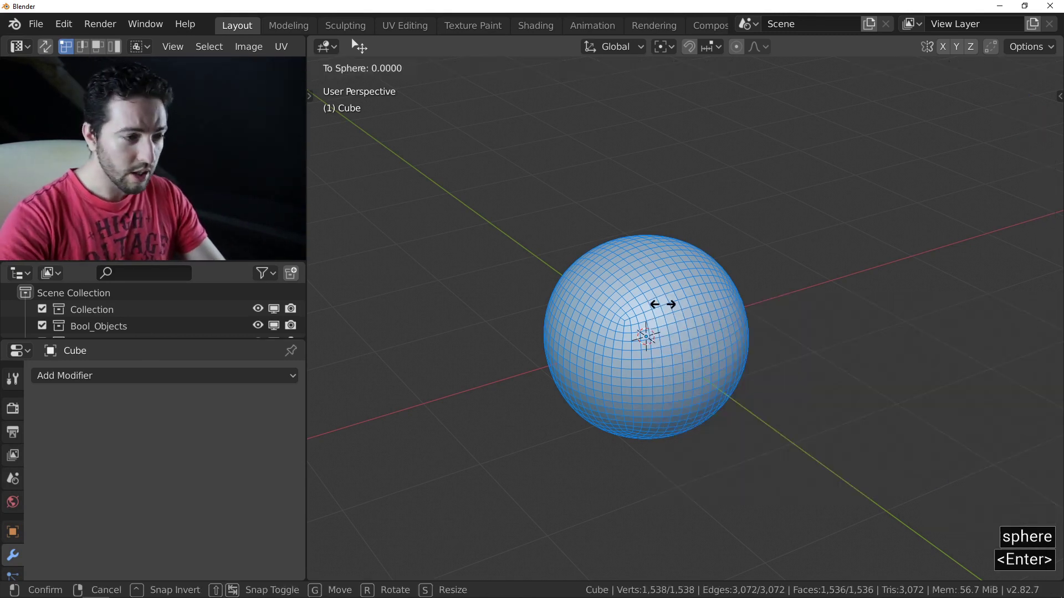
pyautogui.press('1')
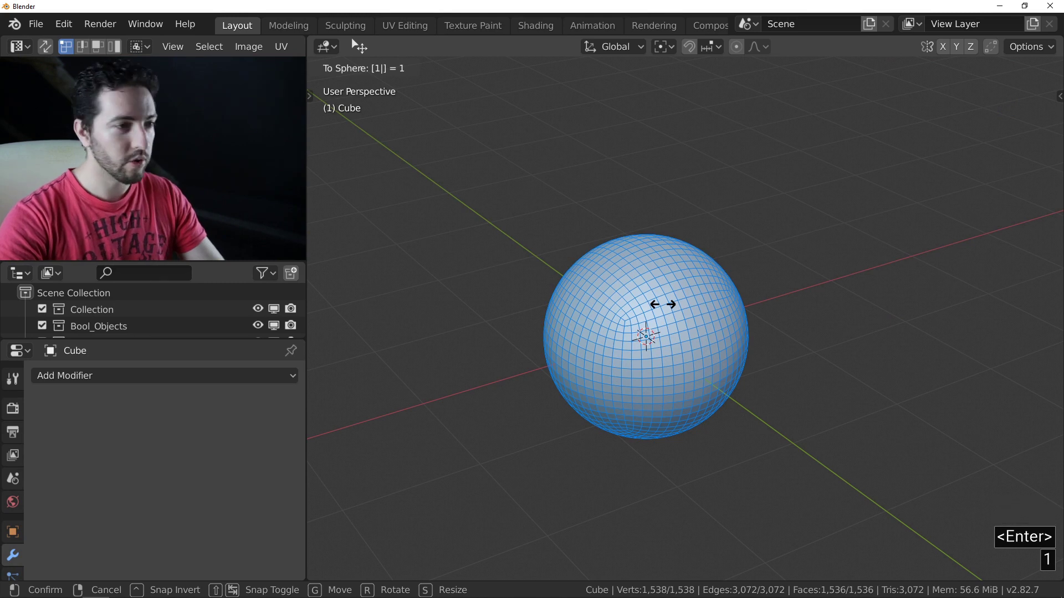
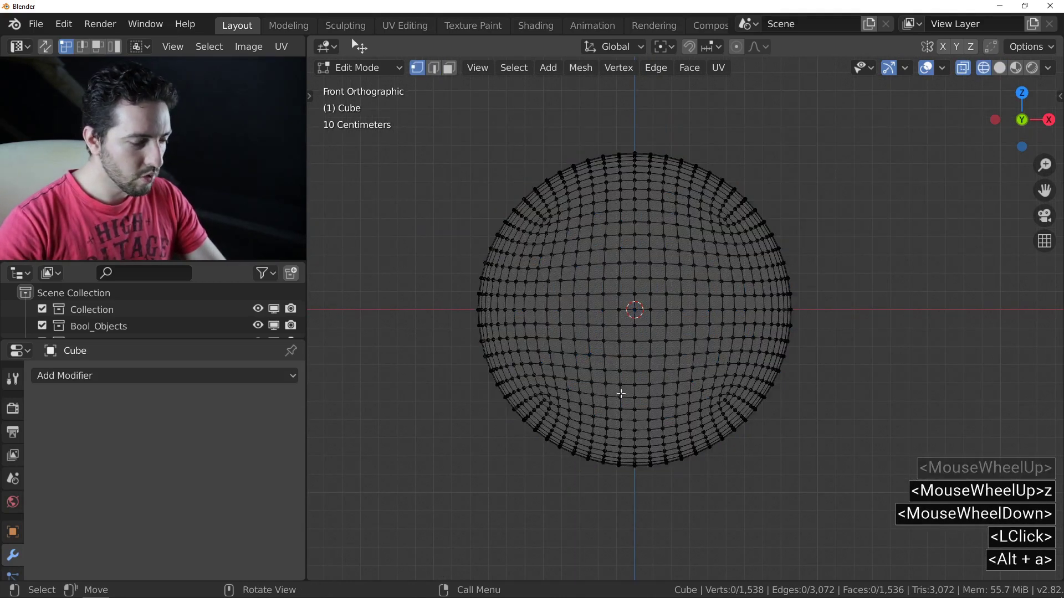
# - Box-select the lower-half vertices and delete them, leaving a dome
pyautogui.press('b')
pyautogui.click(874, 521)
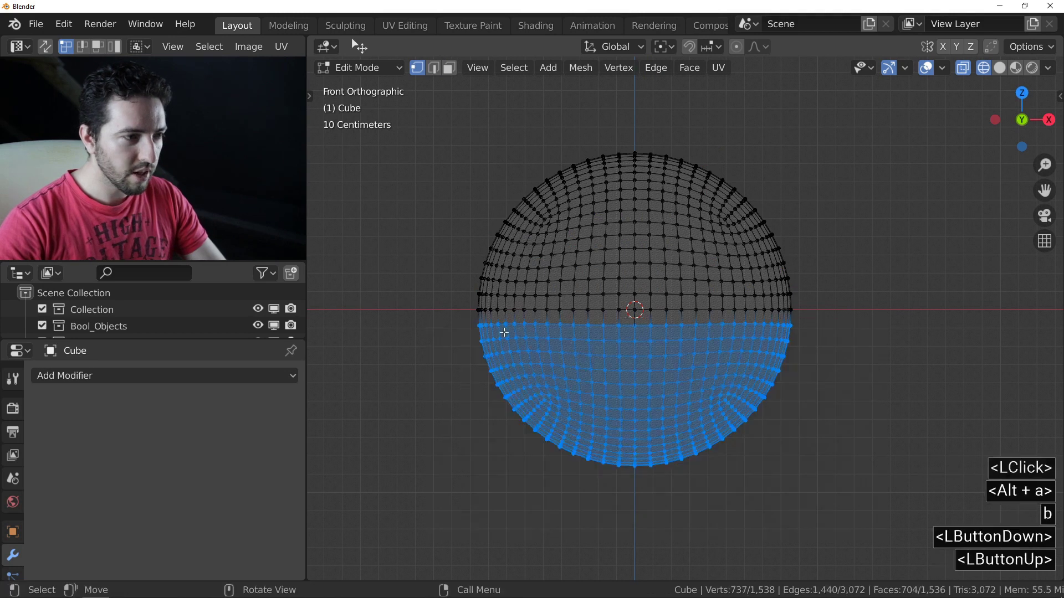
pyautogui.press('x')
pyautogui.click(509, 313)
pyautogui.middleClick(590, 249)
pyautogui.middleClick(673, 305)
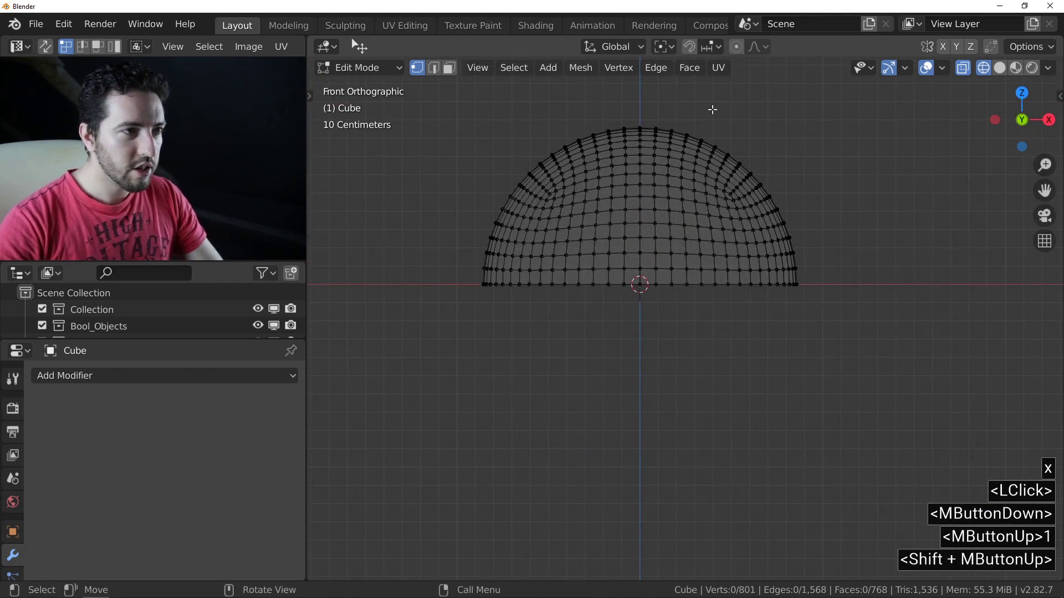
# - Set the transform pivot point to the 3D cursor
pyautogui.click(666, 45)
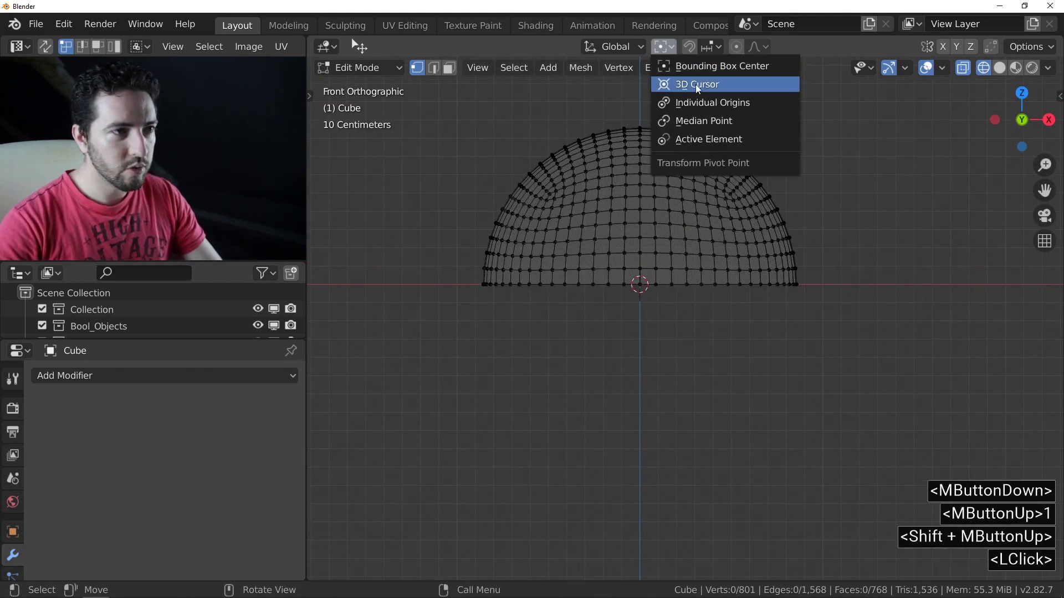
pyautogui.click(646, 127)
pyautogui.middleClick(648, 140)
# - Select the whole dome and scale it along Z to about 0.47 into a low cap
pyautogui.press('a')
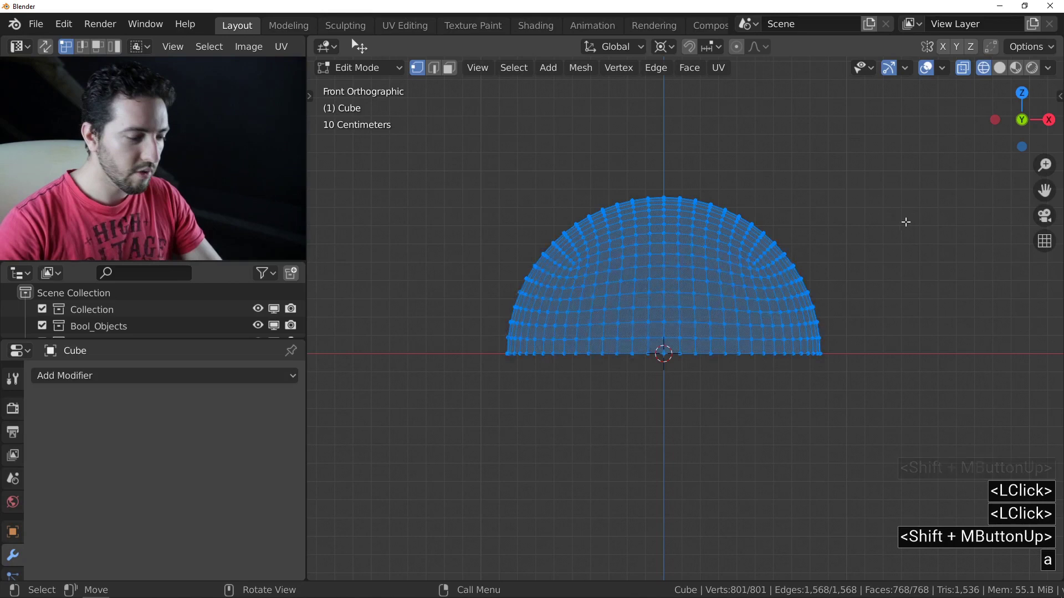
pyautogui.press('s')
pyautogui.press('z')
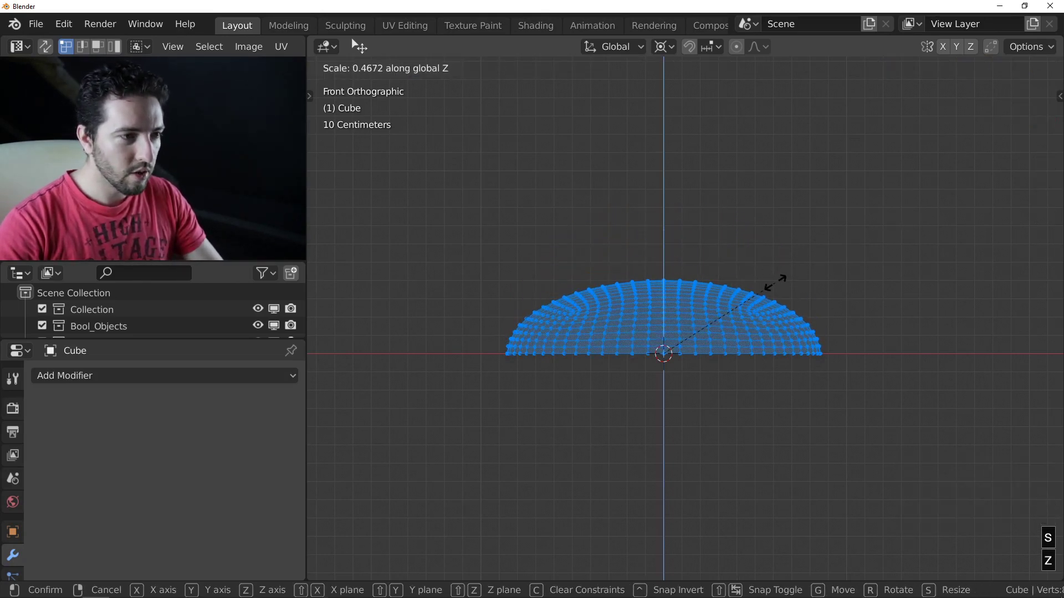
pyautogui.click(780, 278)
pyautogui.middleClick(674, 275)
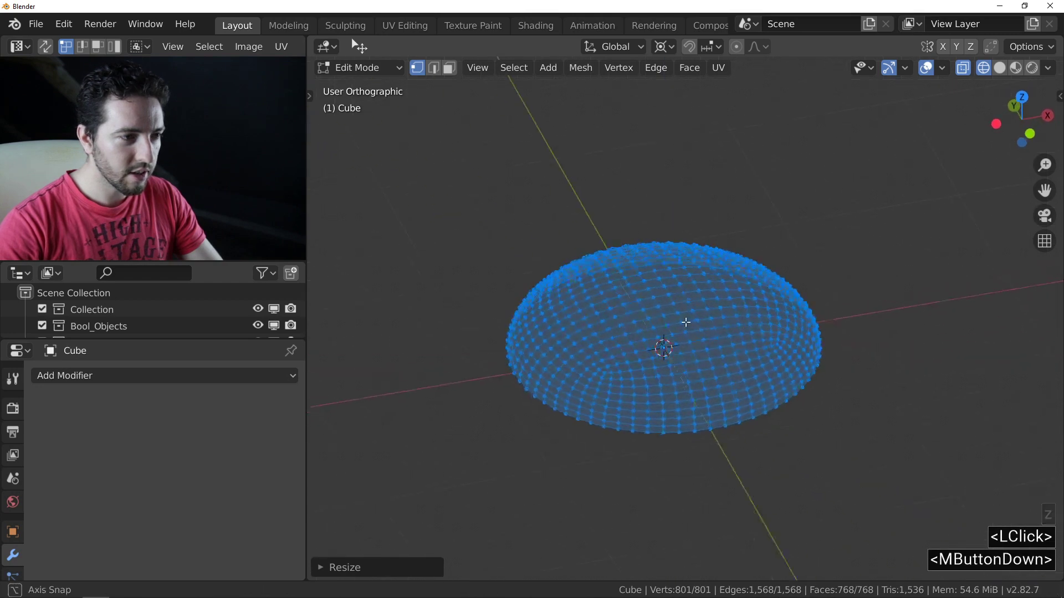
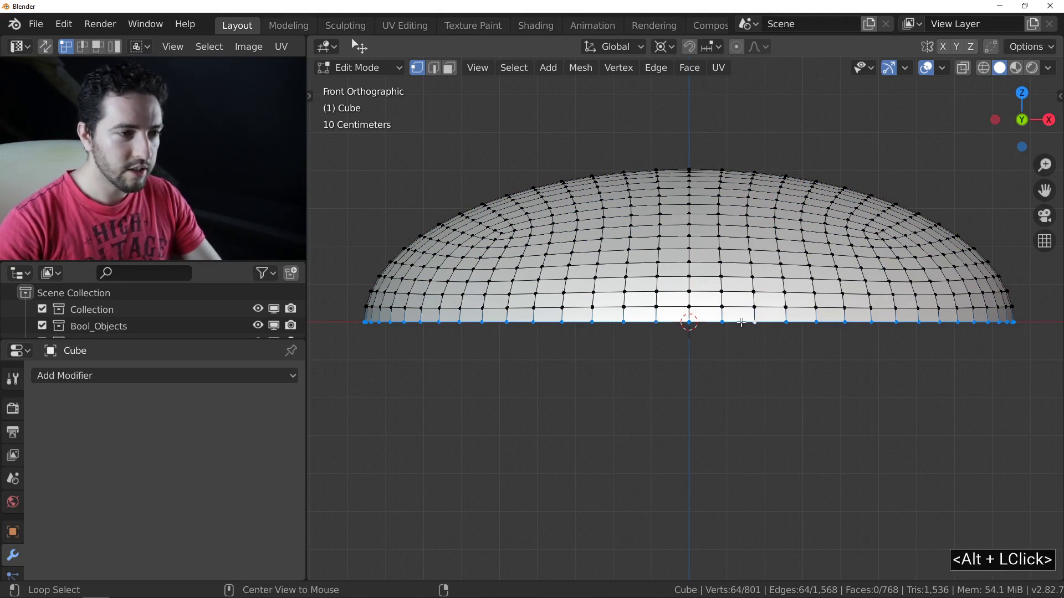
# - Extrude the bottom rim down into a wall, then scale a second rim to 0 to close the base
pyautogui.press('e')
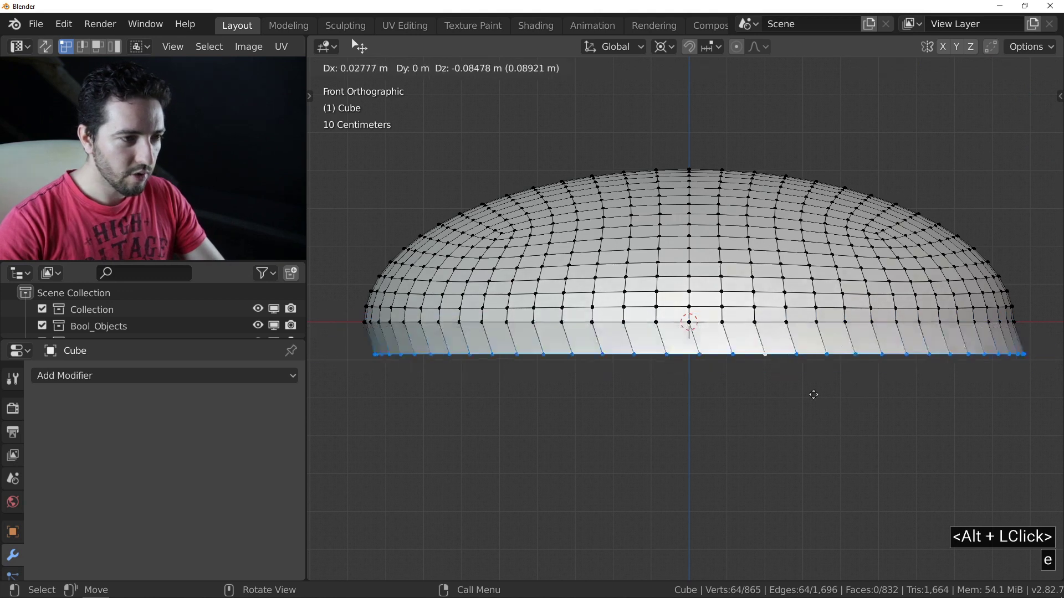
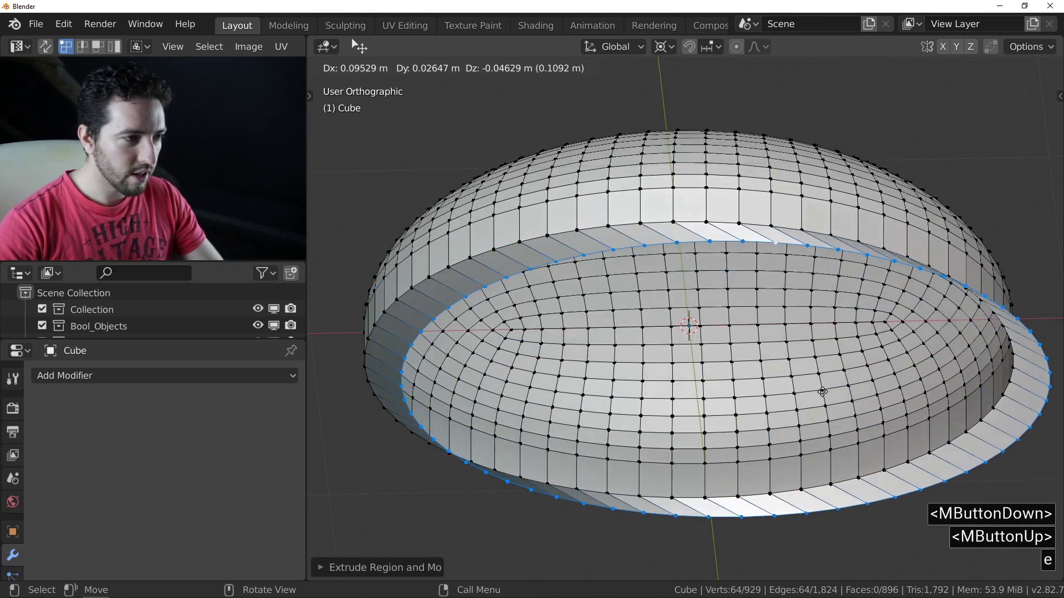
pyautogui.press('s')
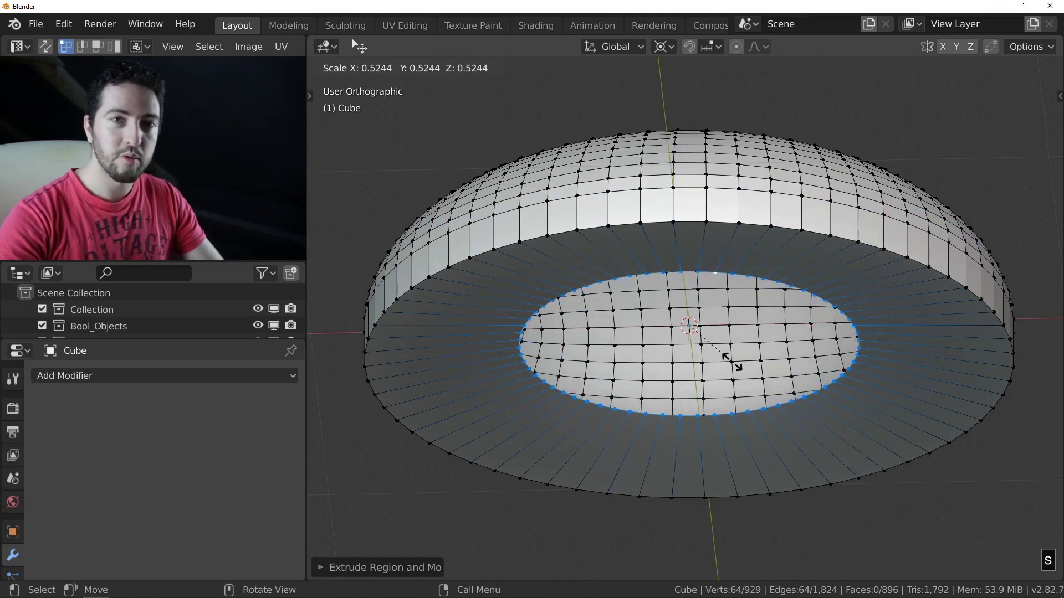
pyautogui.press('0')
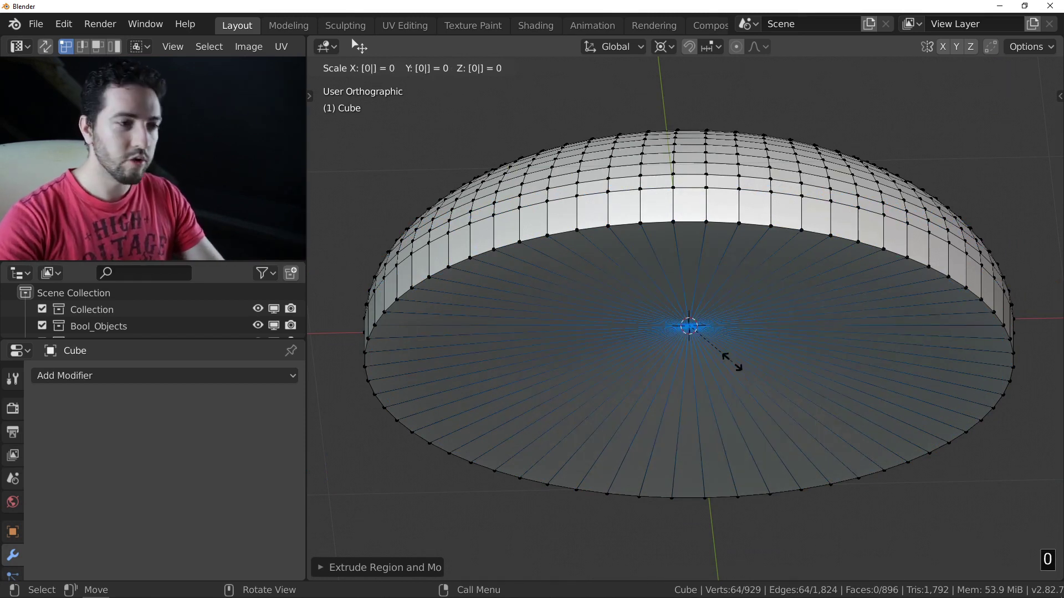
pyautogui.press('Return')
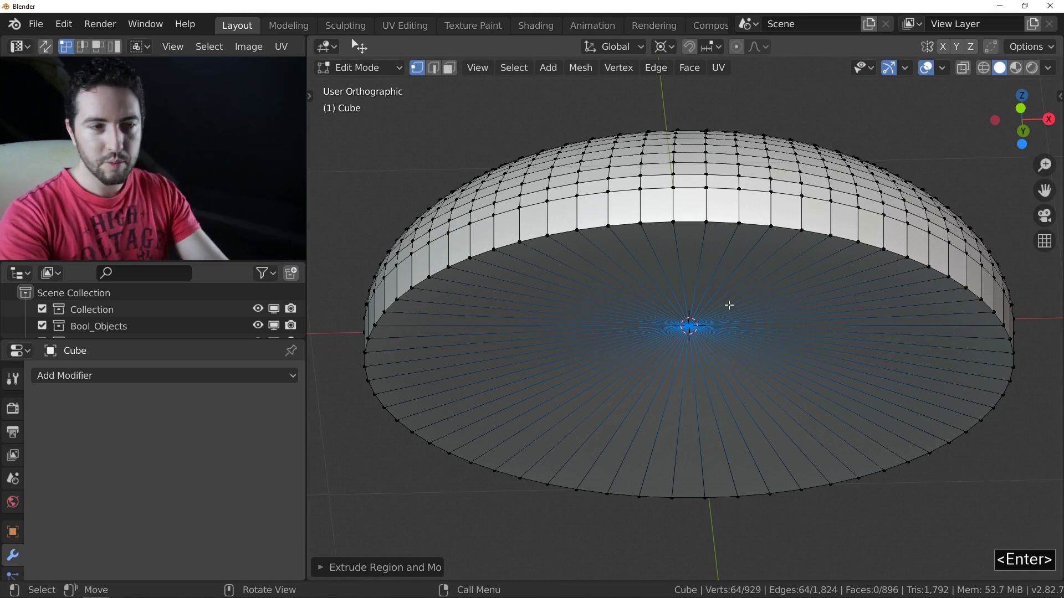
# - Merge the collapsed base vertices by distance into a single centre point
pyautogui.click(619, 70)
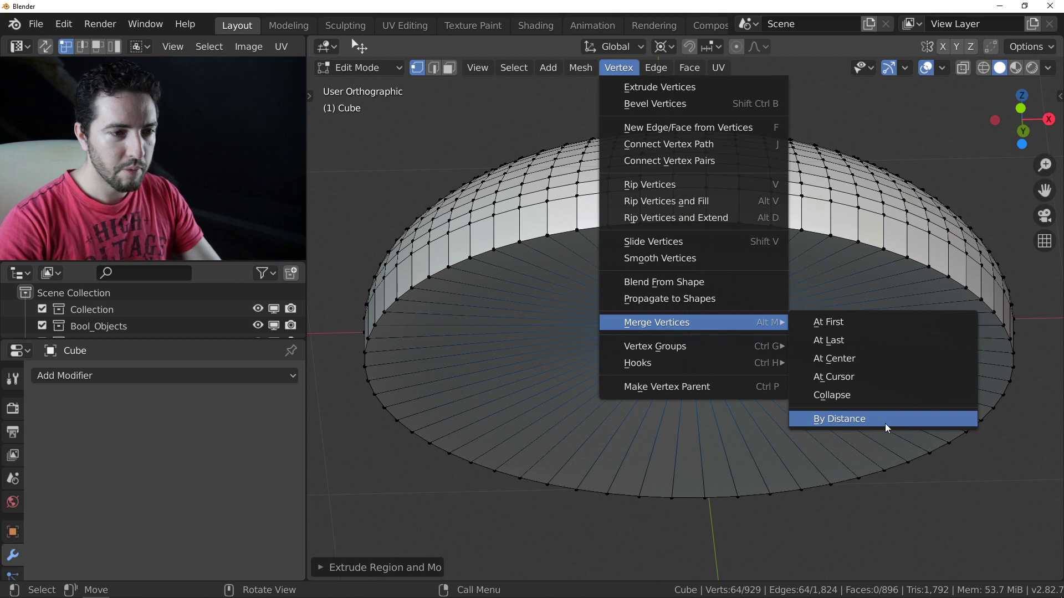
pyautogui.click(892, 422)
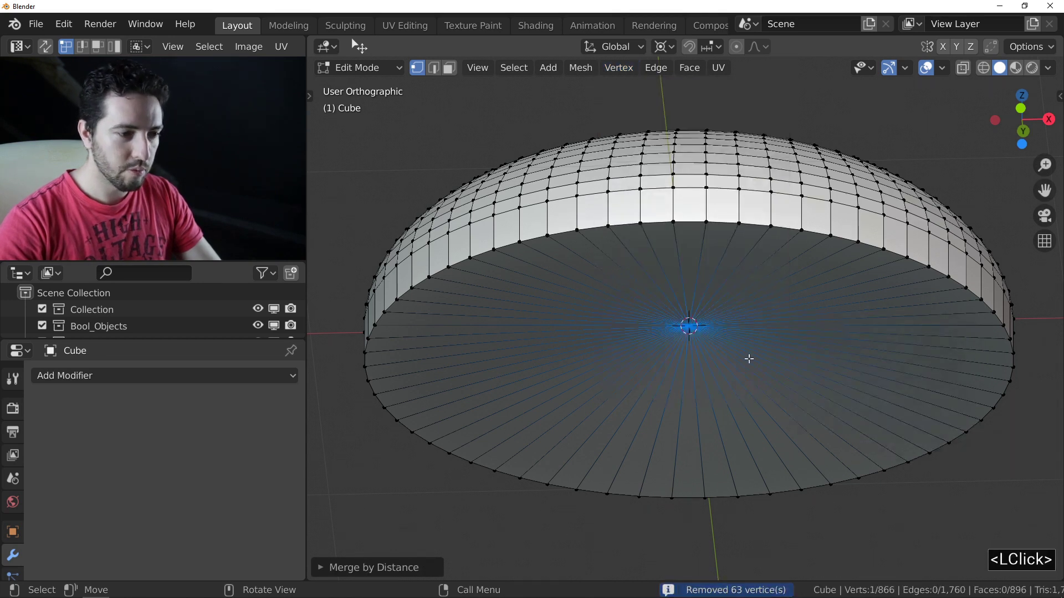
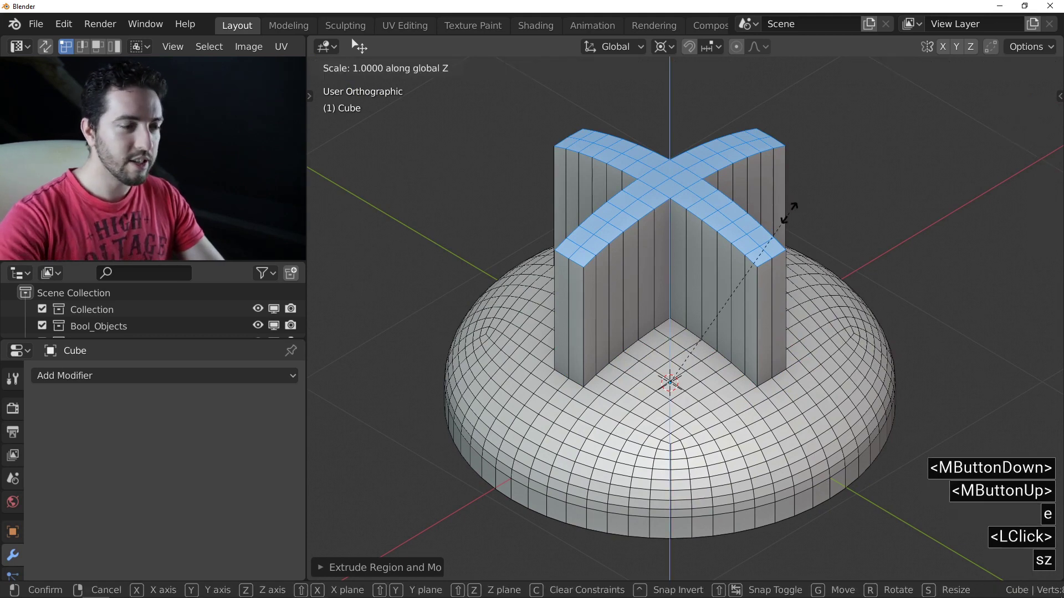
# - Scale the cross extrusion negatively along Z so it sinks into the cap
pyautogui.press('0')
pyautogui.press('Return')
pyautogui.middleClick(711, 307)
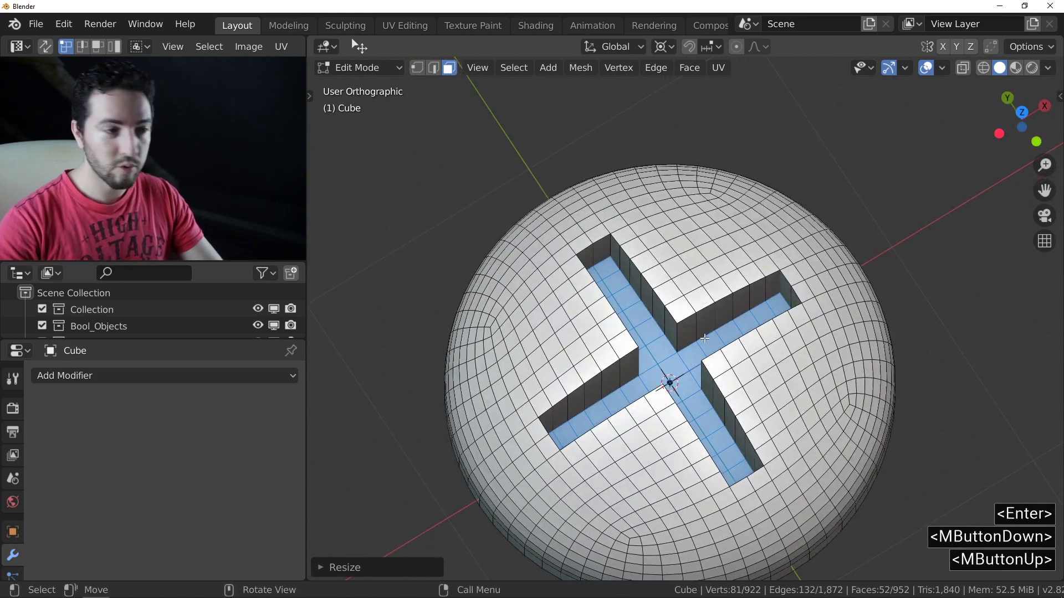
pyautogui.middleClick(711, 333)
# - Move the slot floor down along Z to deepen the cross slot and return to Object Mode
pyautogui.press('g')
pyautogui.press('z')
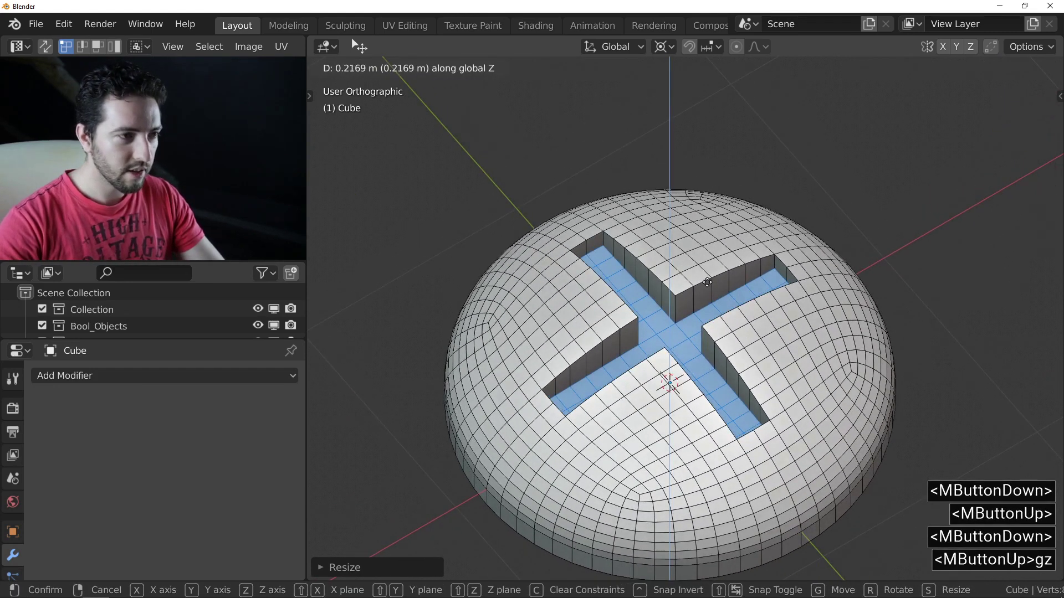
pyautogui.click(711, 277)
pyautogui.middleClick(690, 307)
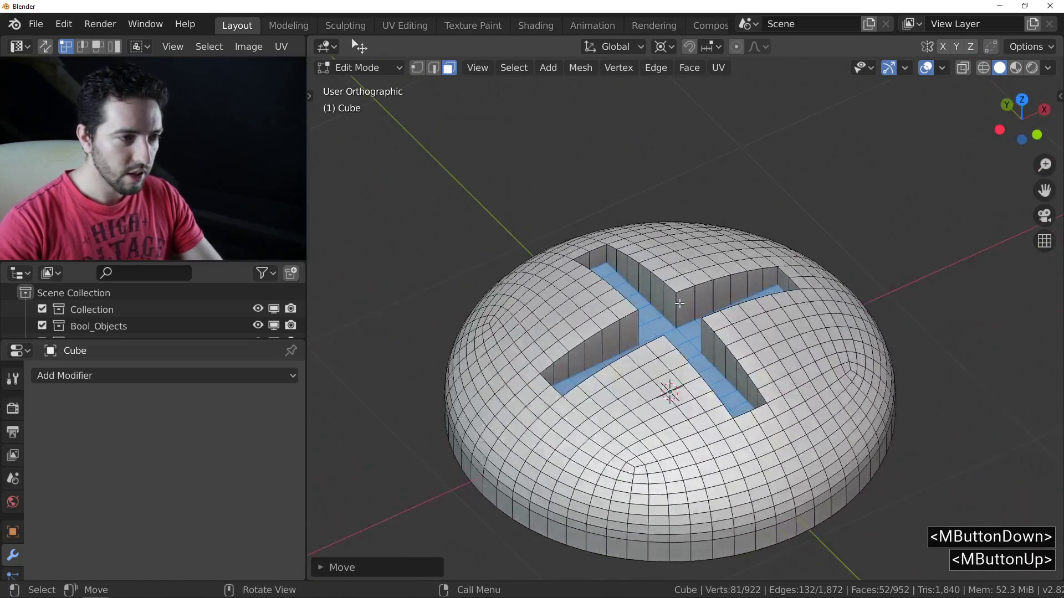
pyautogui.press('Tab')
pyautogui.middleClick(668, 316)
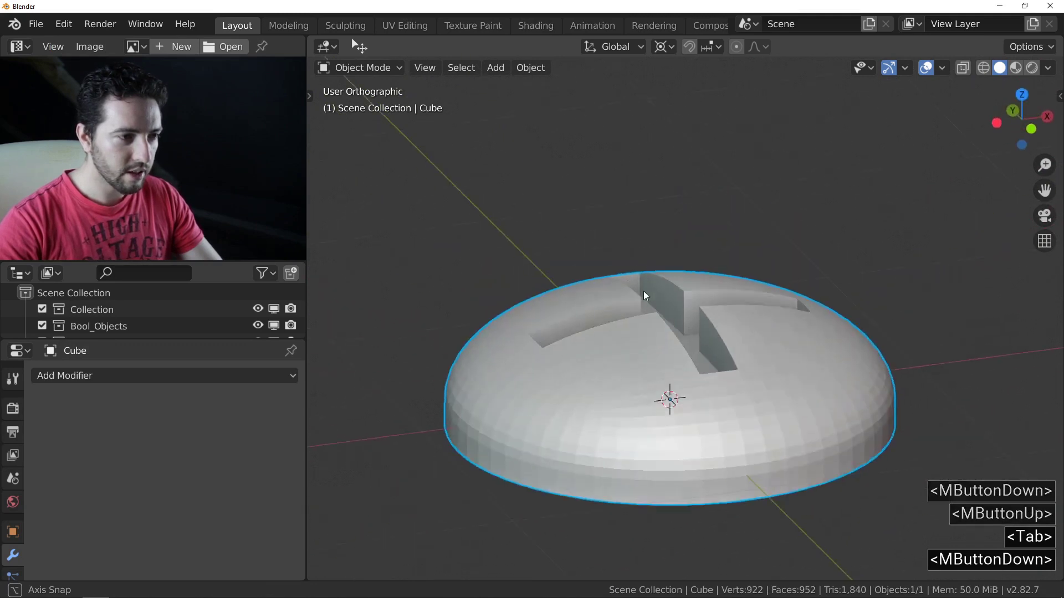
# - Shade the bolt head smooth from the object context menu
pyautogui.middleClick(673, 322)
pyautogui.middleClick(690, 325)
pyautogui.rightClick(652, 342)
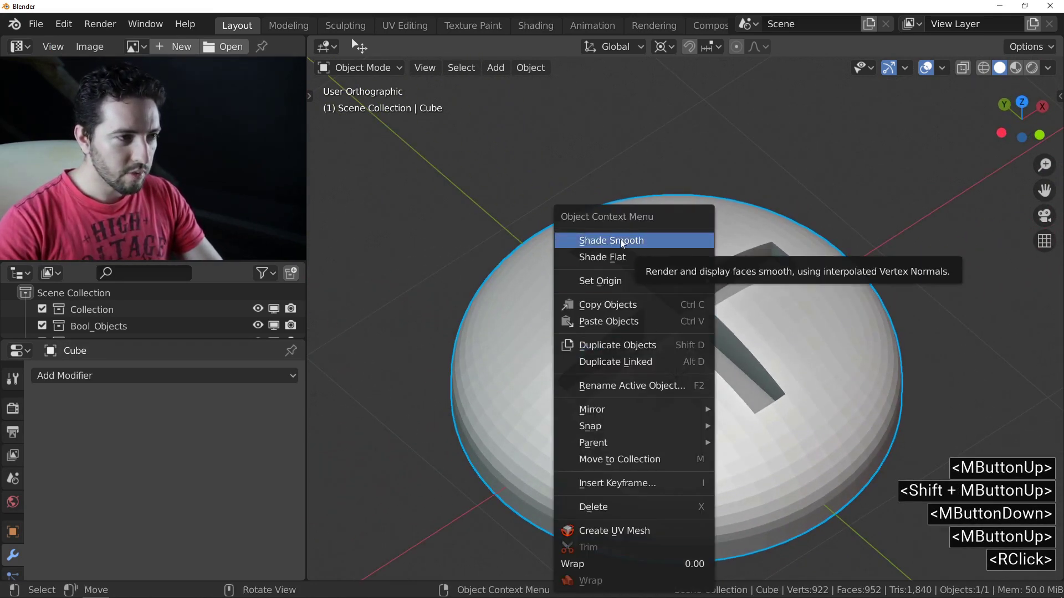
pyautogui.click(646, 243)
pyautogui.middleClick(652, 304)
# - Enable Auto Smooth at 30° under the mesh Normals settings to keep slot edges crisp
pyautogui.scroll(-3)
pyautogui.click(15, 543)
pyautogui.scroll(-3)
pyautogui.scroll(-3)
pyautogui.click(37, 506)
pyautogui.scroll(-3)
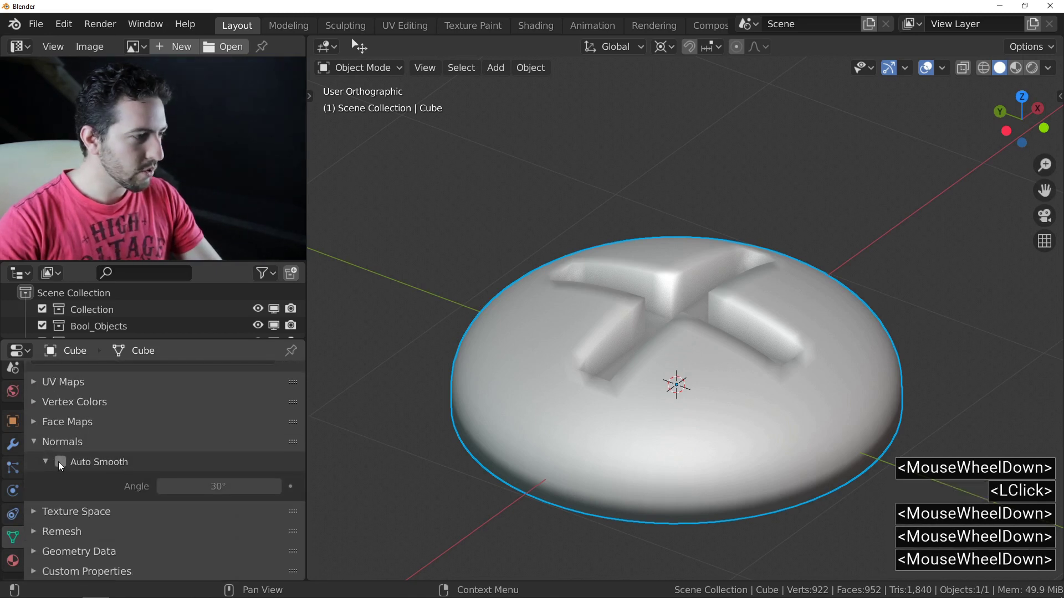
pyautogui.click(61, 465)
# - Orbit to inspect the smoothed slot and bring up the modifier properties
pyautogui.middleClick(665, 367)
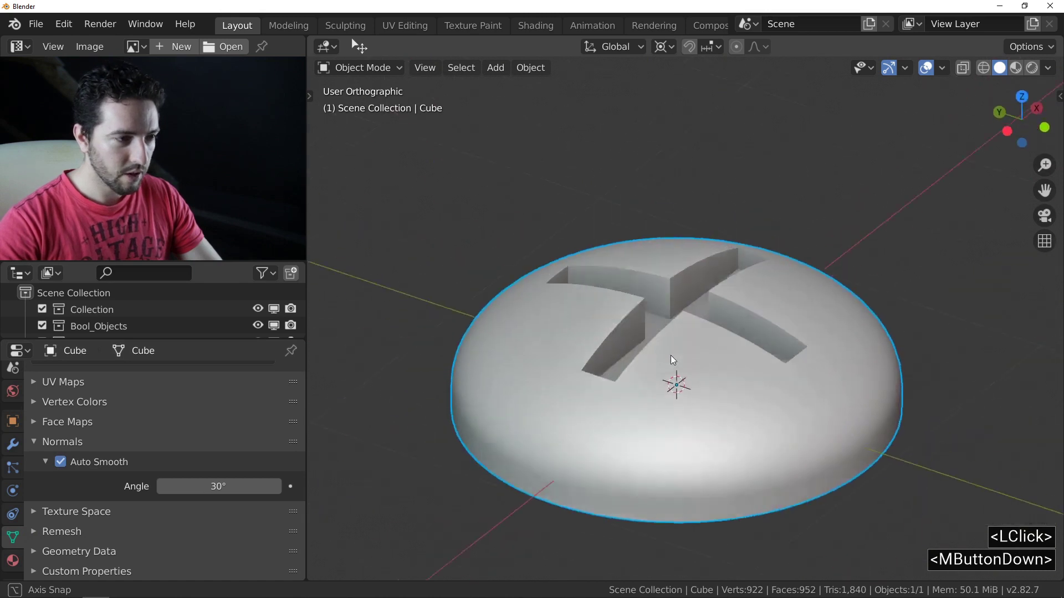
pyautogui.middleClick(694, 323)
pyautogui.middleClick(687, 266)
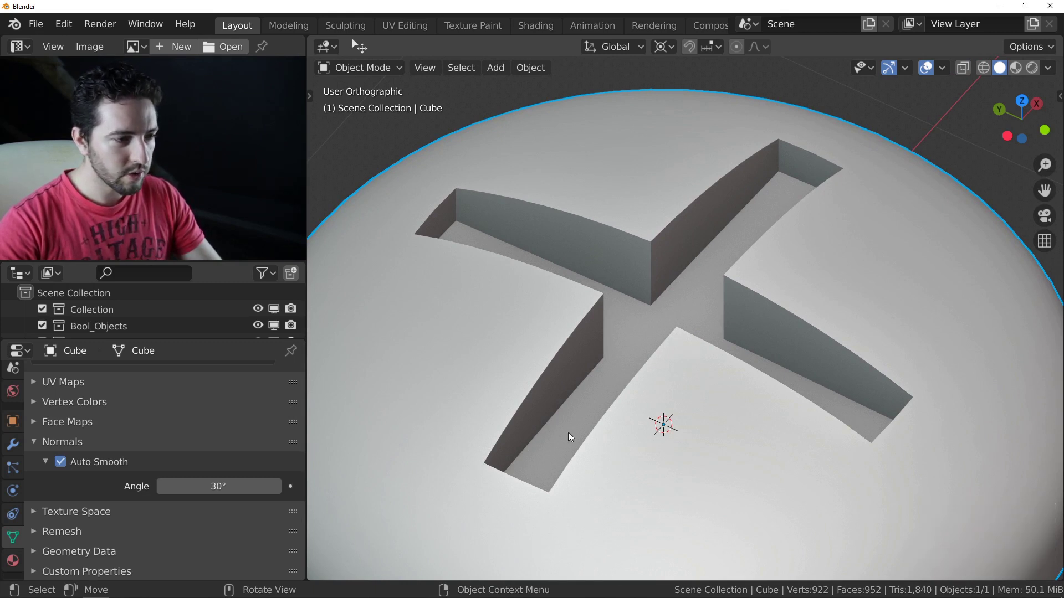
pyautogui.scroll(-3)
pyautogui.middleClick(651, 301)
pyautogui.middleClick(672, 276)
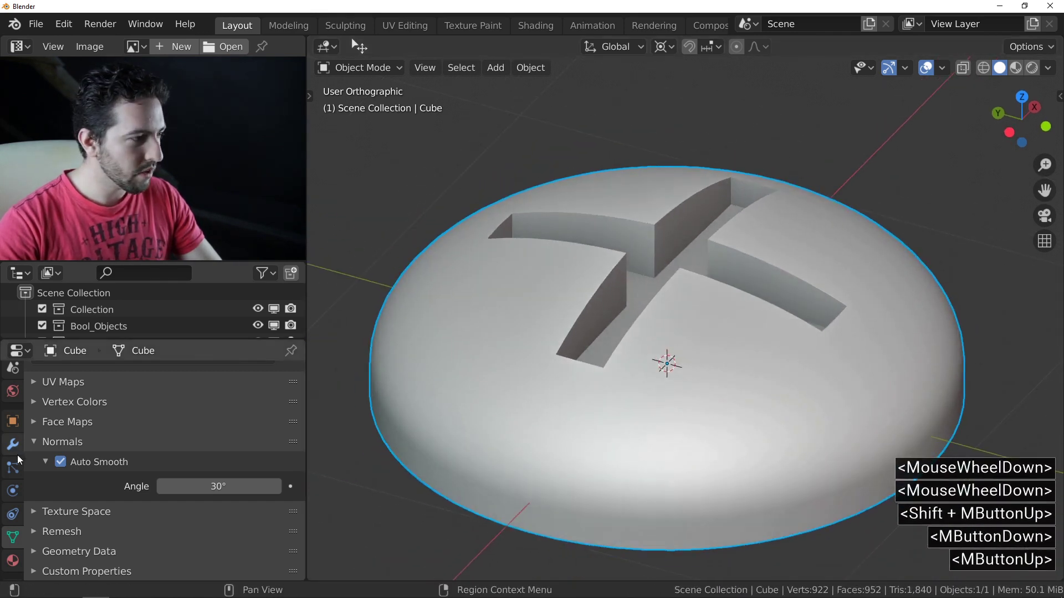
pyautogui.click(12, 447)
# - Add a Bevel modifier with 4 segments and show the wireframe overlay on the head
pyautogui.click(126, 379)
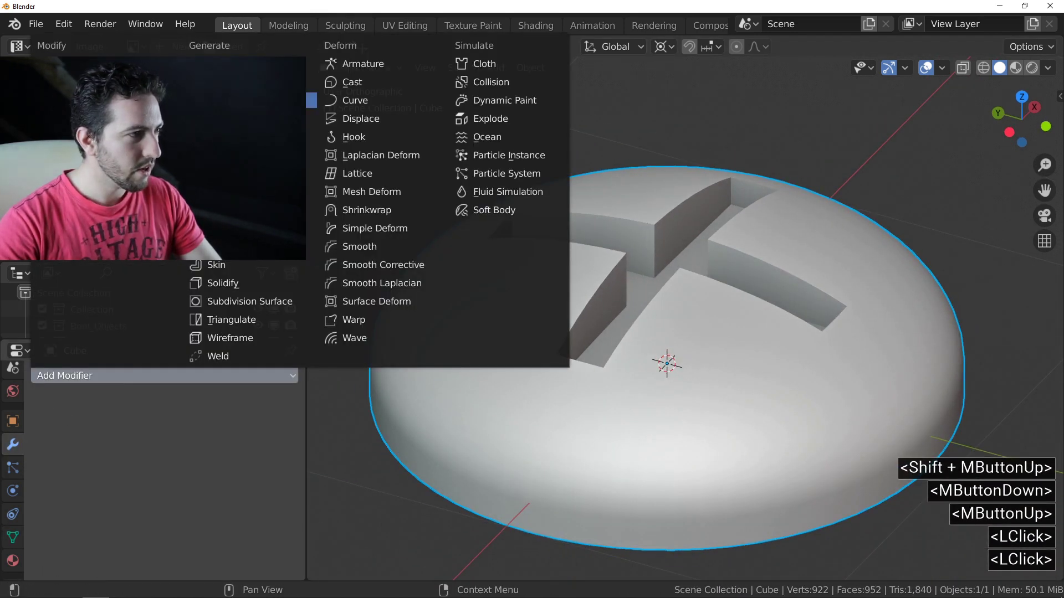
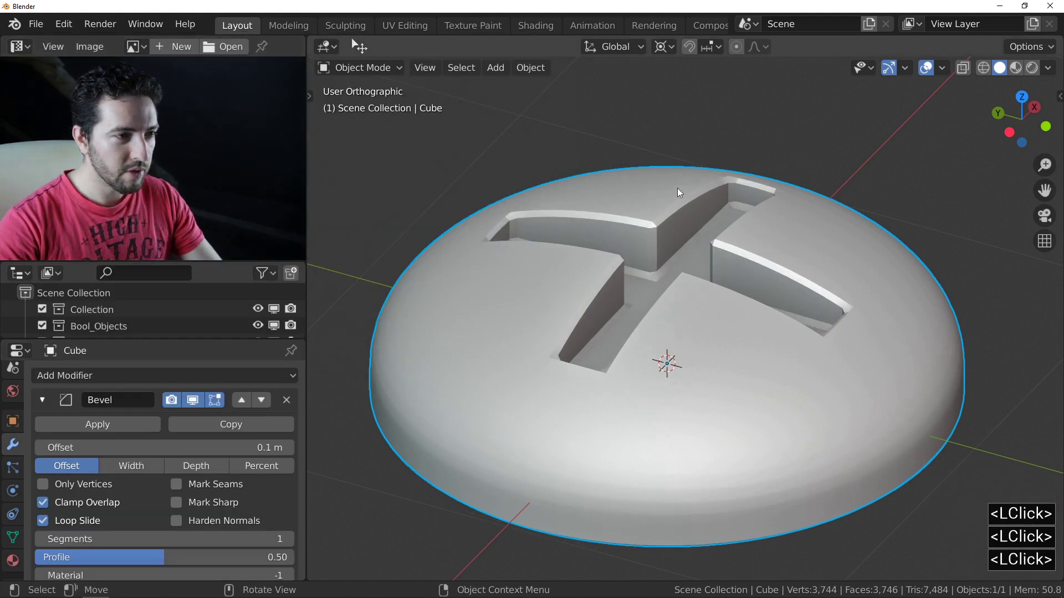
pyautogui.press('f')
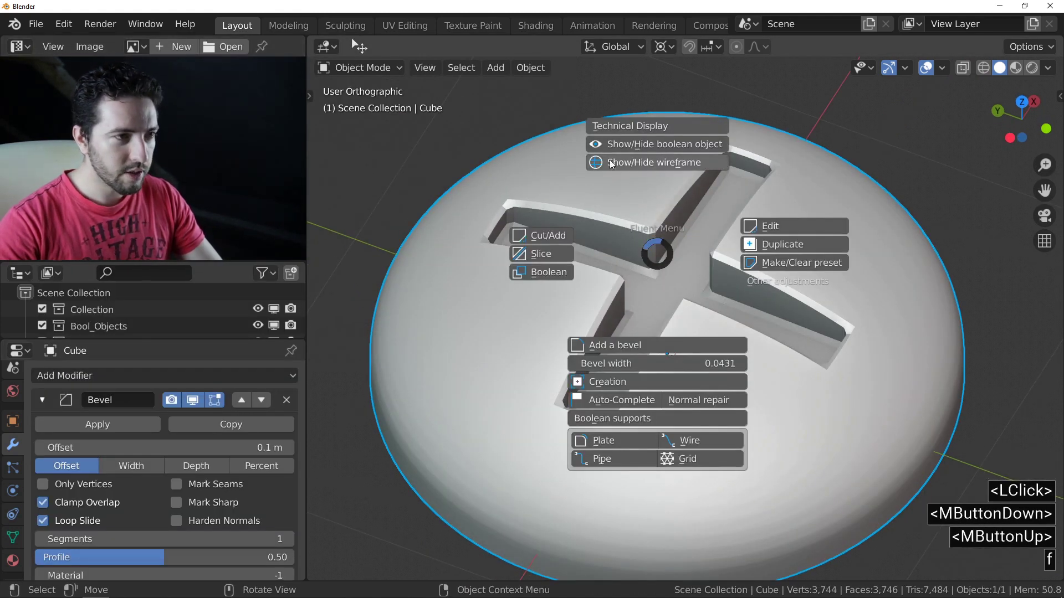
pyautogui.click(681, 160)
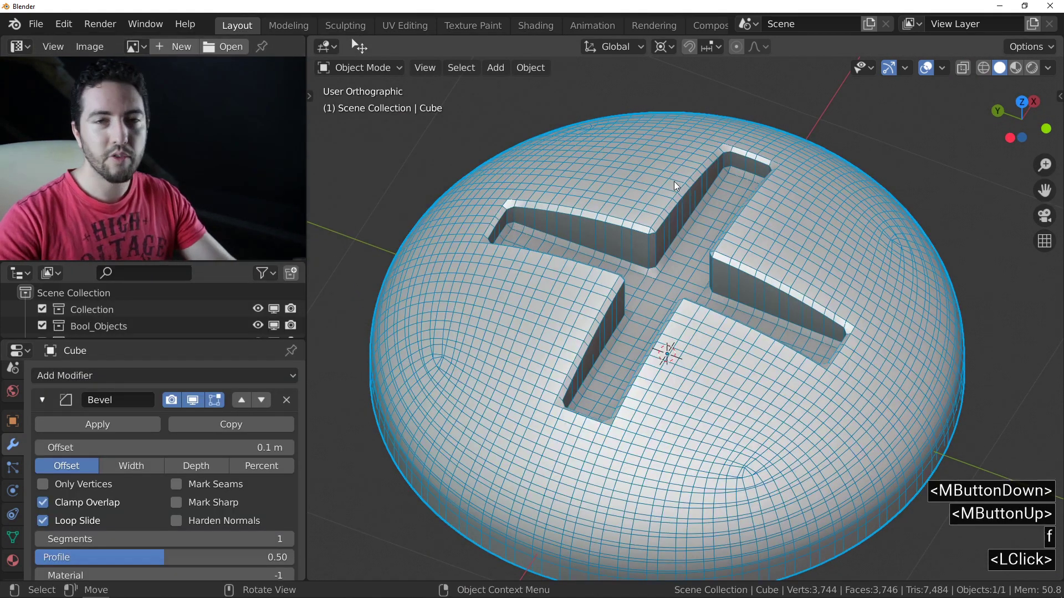
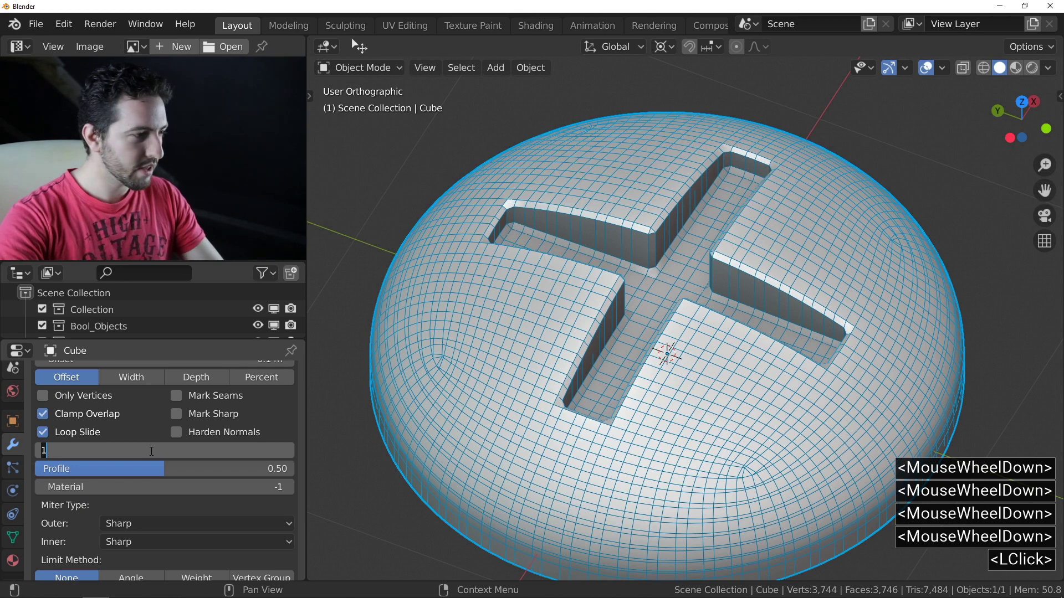
pyautogui.press('4')
pyautogui.press('Return')
# - Set the bevel Limit Method to Angle and the Outer Miter to Arc
pyautogui.middleClick(537, 375)
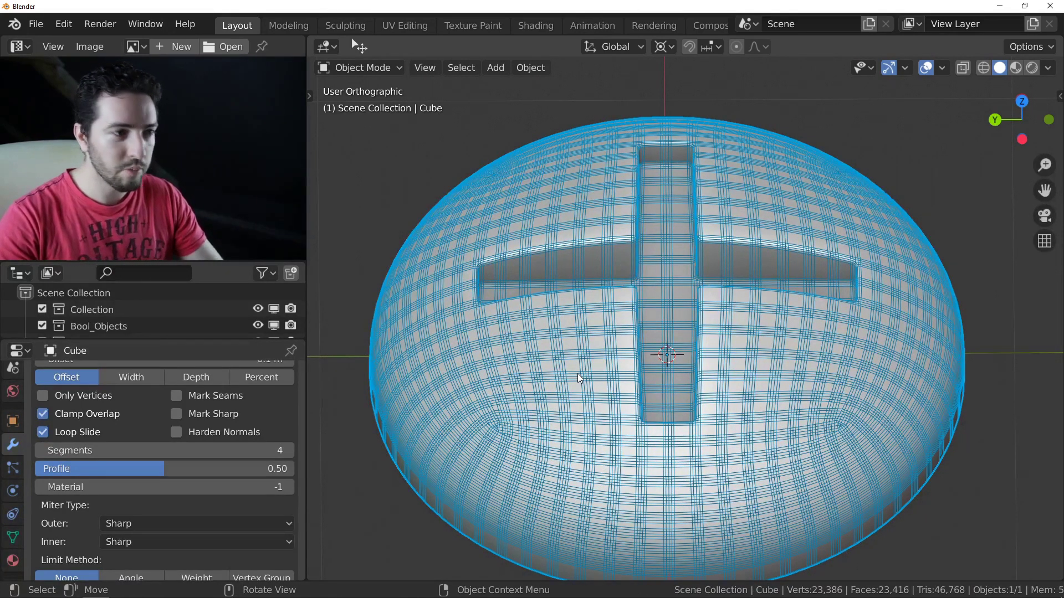
pyautogui.middleClick(592, 303)
pyautogui.scroll(-3)
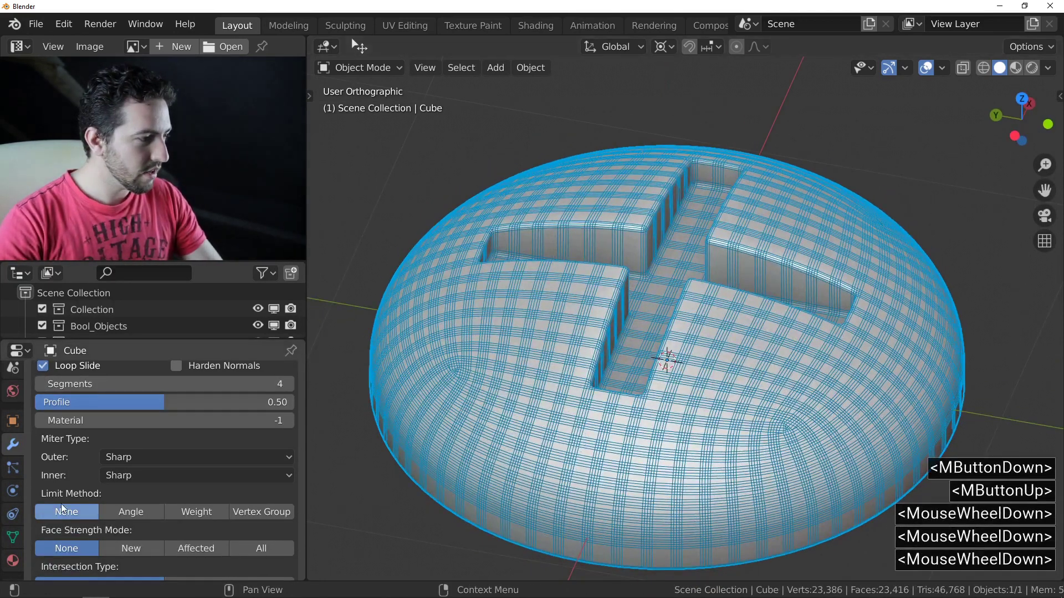
pyautogui.click(117, 516)
pyautogui.middleClick(627, 382)
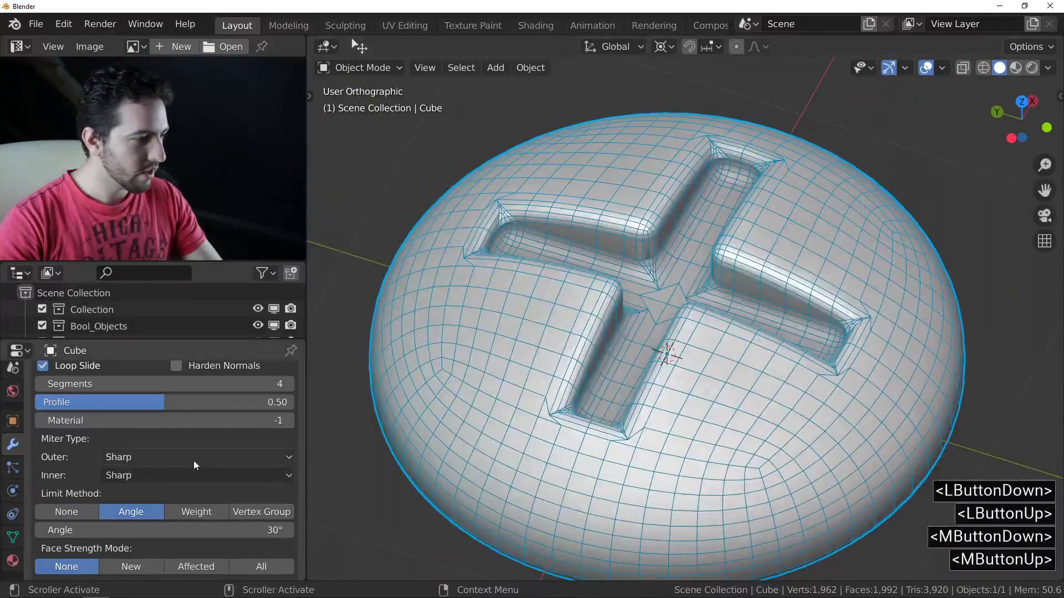
pyautogui.middleClick(767, 361)
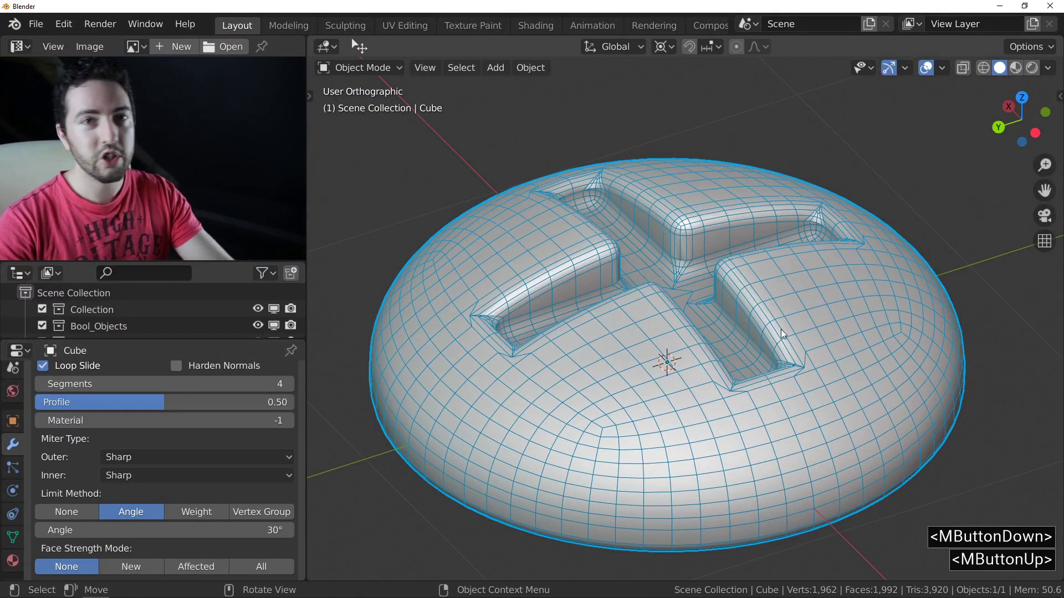
pyautogui.middleClick(778, 328)
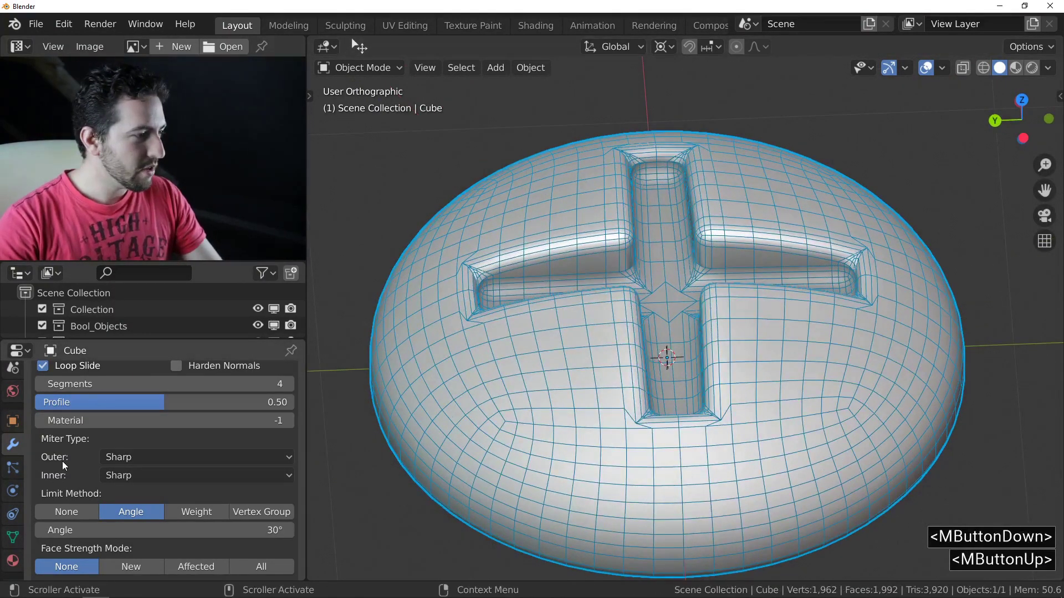
pyautogui.click(154, 461)
pyautogui.click(135, 517)
# - Widen the bevel offset to about 0.018 m and hide the wireframe overlay
pyautogui.middleClick(623, 316)
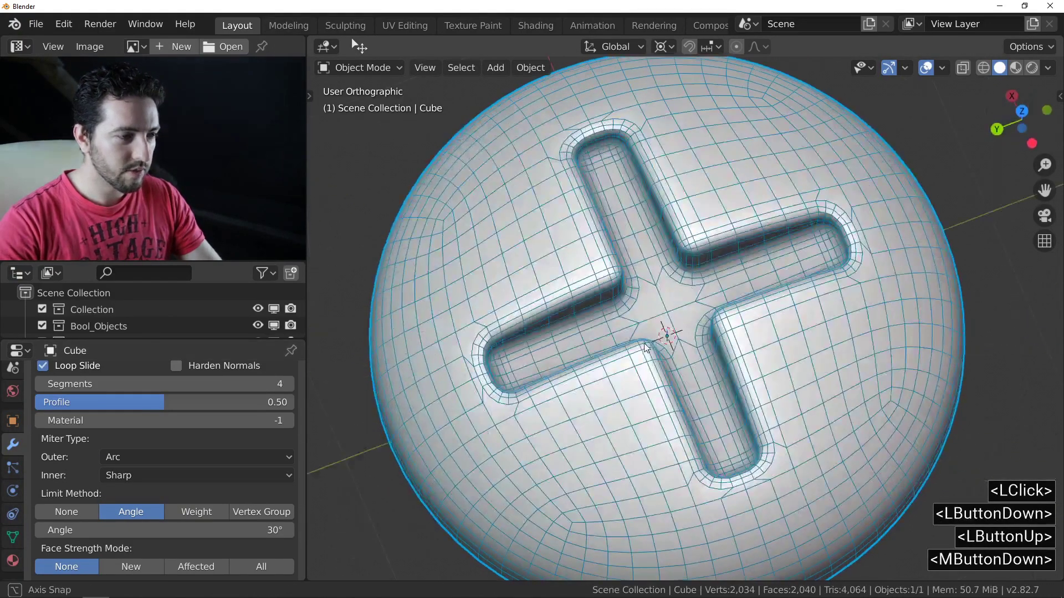
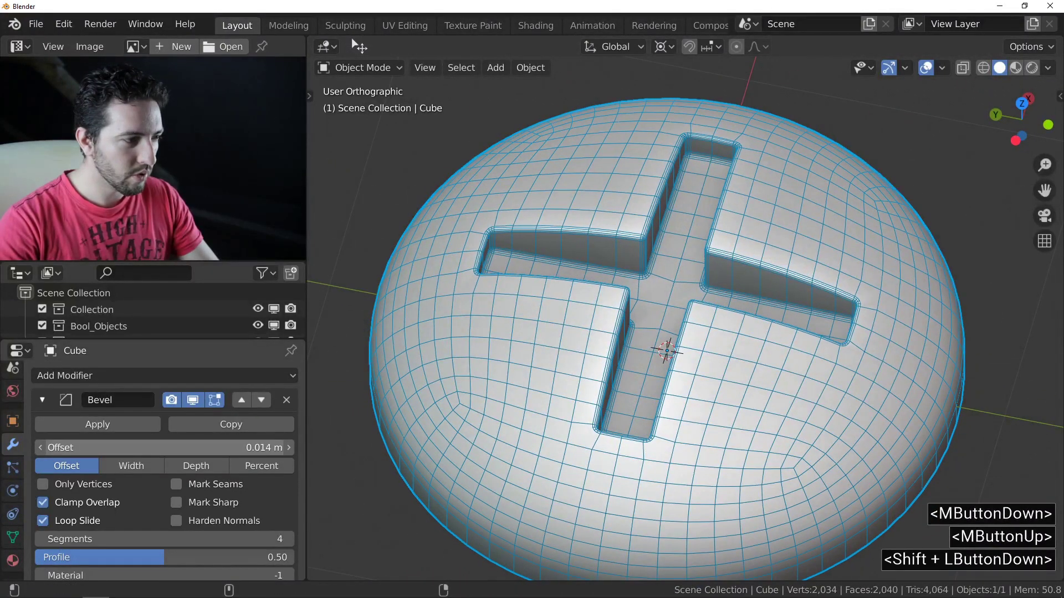
pyautogui.middleClick(654, 340)
pyautogui.click(643, 323)
pyautogui.press('f')
pyautogui.click(676, 234)
pyautogui.middleClick(562, 271)
pyautogui.middleClick(618, 260)
pyautogui.middleClick(592, 315)
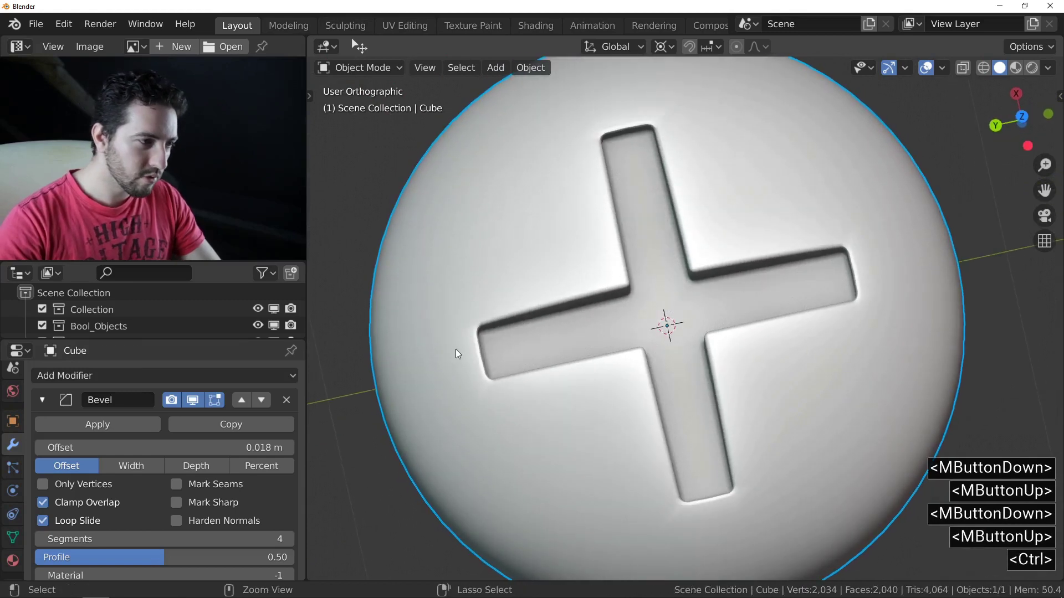
pyautogui.middleClick(469, 357)
pyautogui.middleClick(526, 283)
pyautogui.middleClick(629, 251)
pyautogui.middleClick(732, 259)
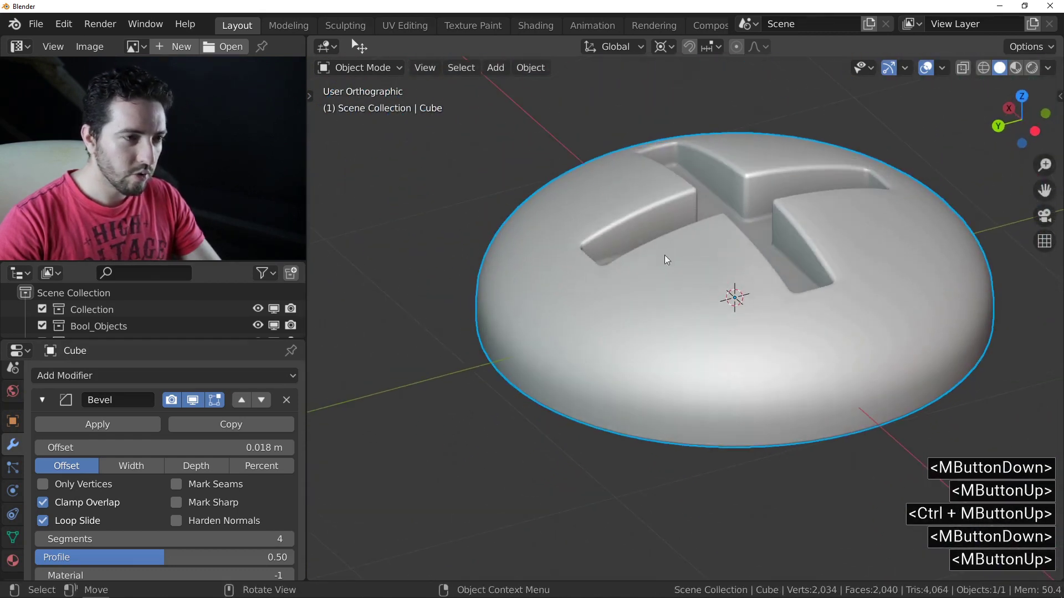
# - Add a Weighted Normal modifier after the bevel and check the head's shading
pyautogui.click(49, 401)
pyautogui.click(76, 374)
pyautogui.doubleClick(76, 375)
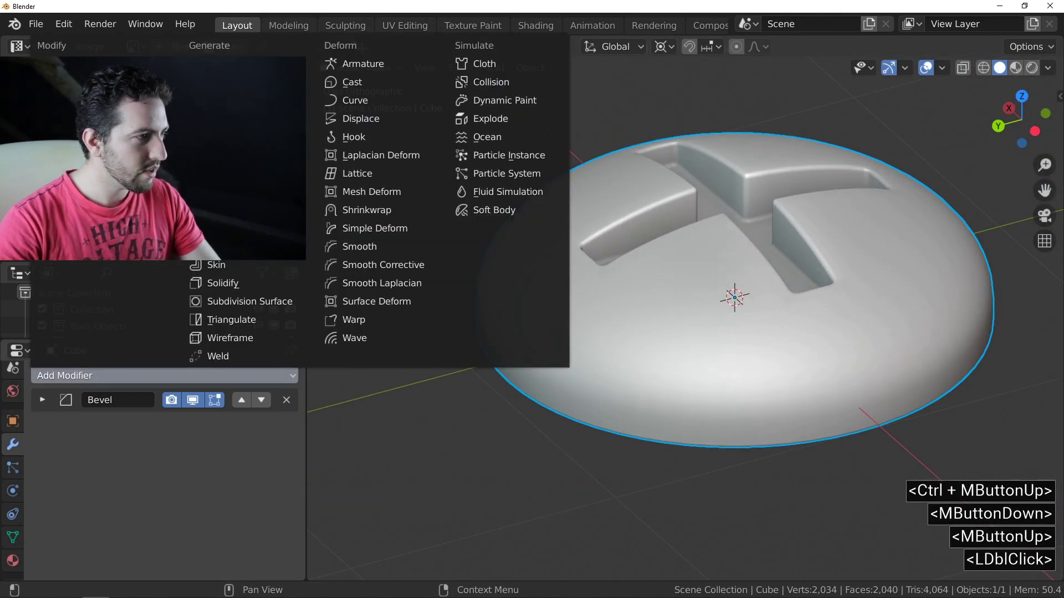
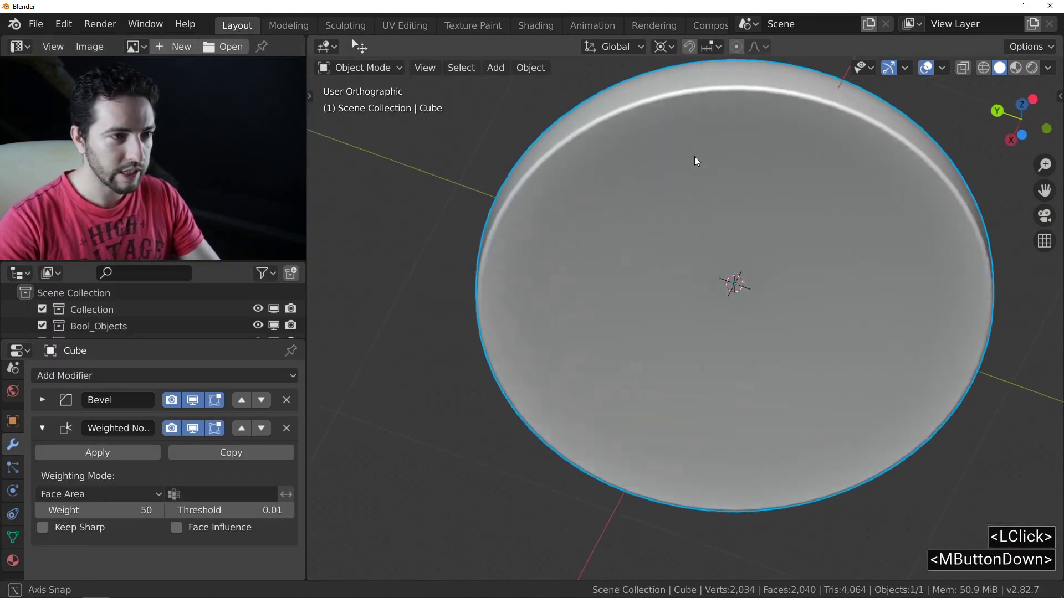
pyautogui.middleClick(708, 256)
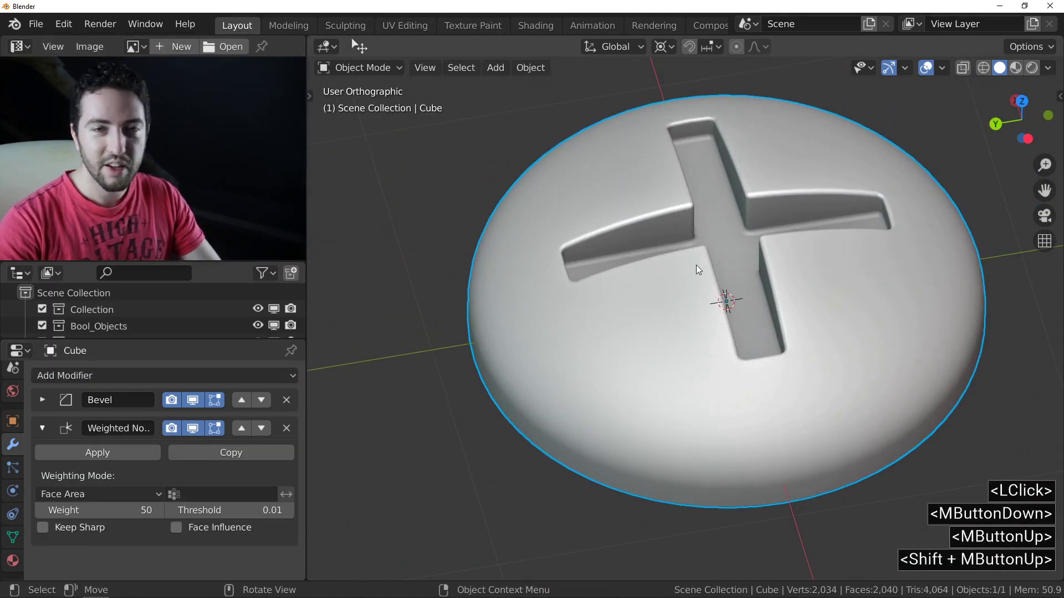
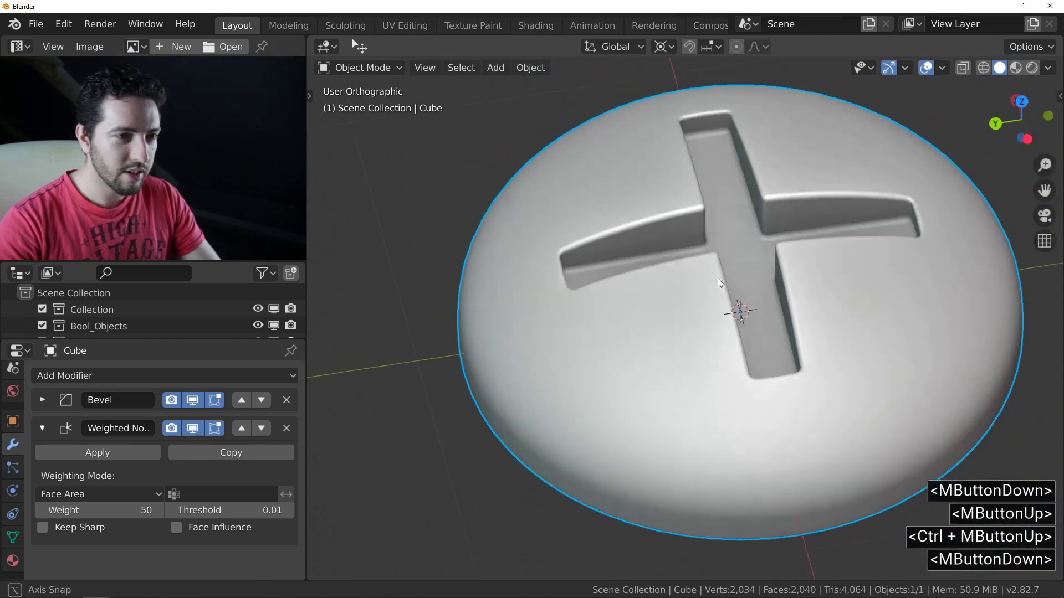
pyautogui.middleClick(715, 268)
pyautogui.middleClick(730, 253)
pyautogui.middleClick(728, 260)
pyautogui.middleClick(685, 268)
pyautogui.middleClick(635, 265)
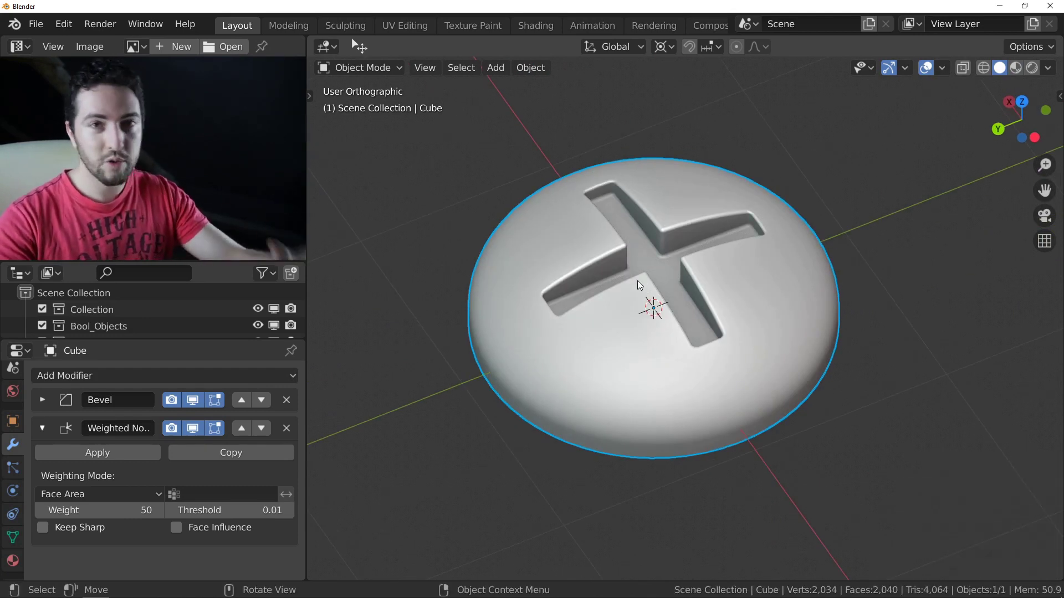
# - Convert the bolt head to a plain mesh via the 'convert' search, baking in its modifiers
pyautogui.press('F3')
pyautogui.write('convert')
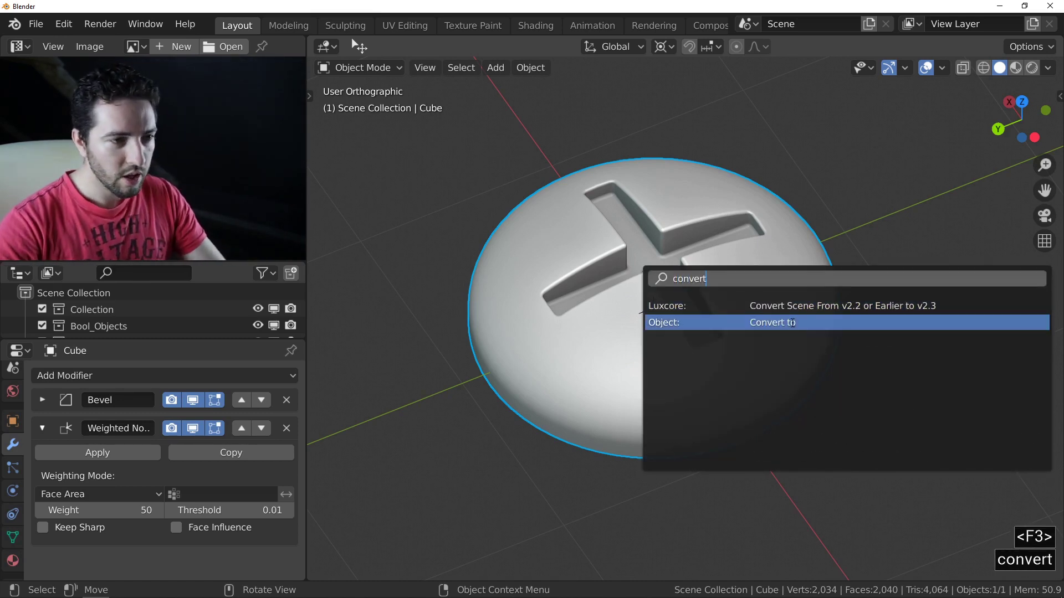
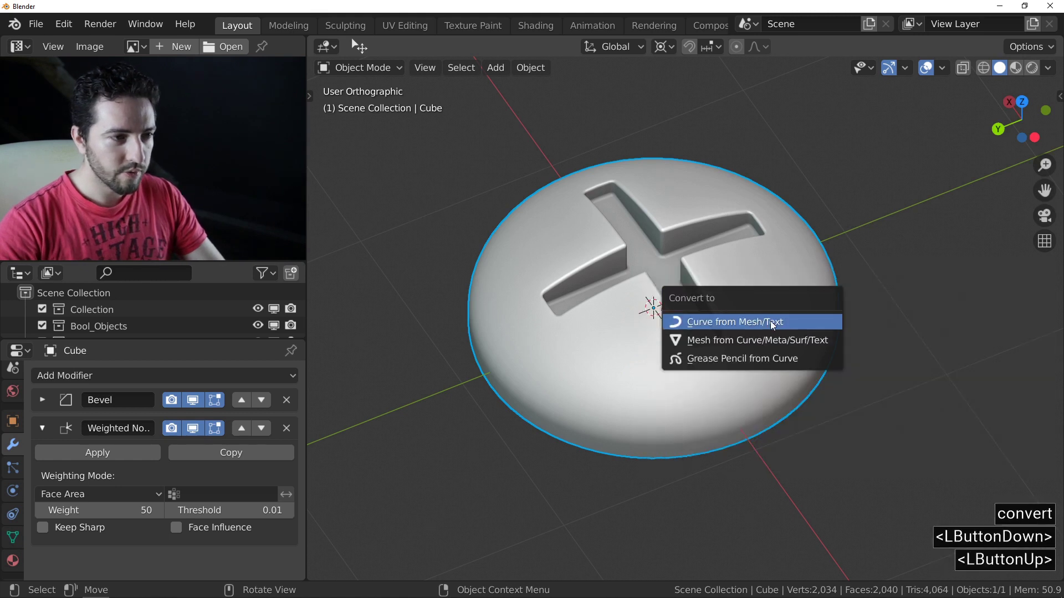
pyautogui.click(757, 337)
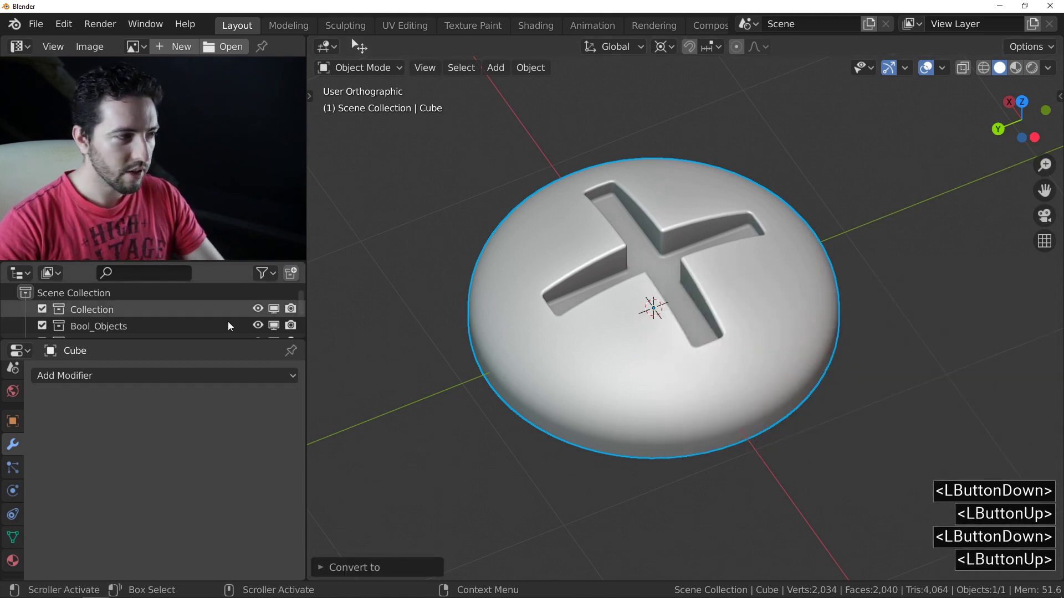
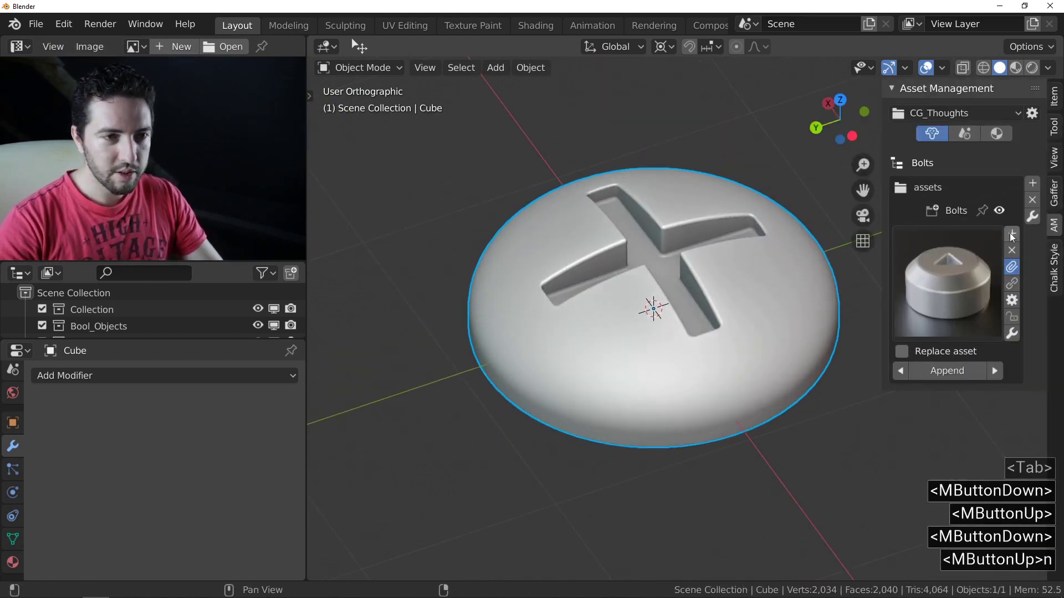
# - Add a new asset in Asset Management and name its file Bolt_07
pyautogui.click(1015, 234)
pyautogui.click(977, 236)
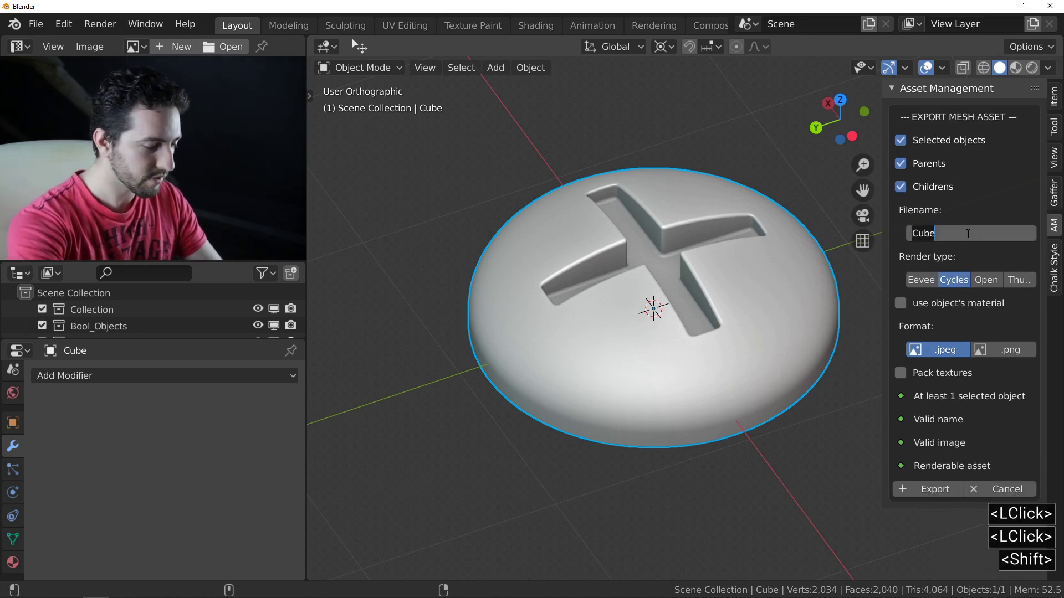
pyautogui.press('shift+b')
pyautogui.write('<Shift + b>olt_')
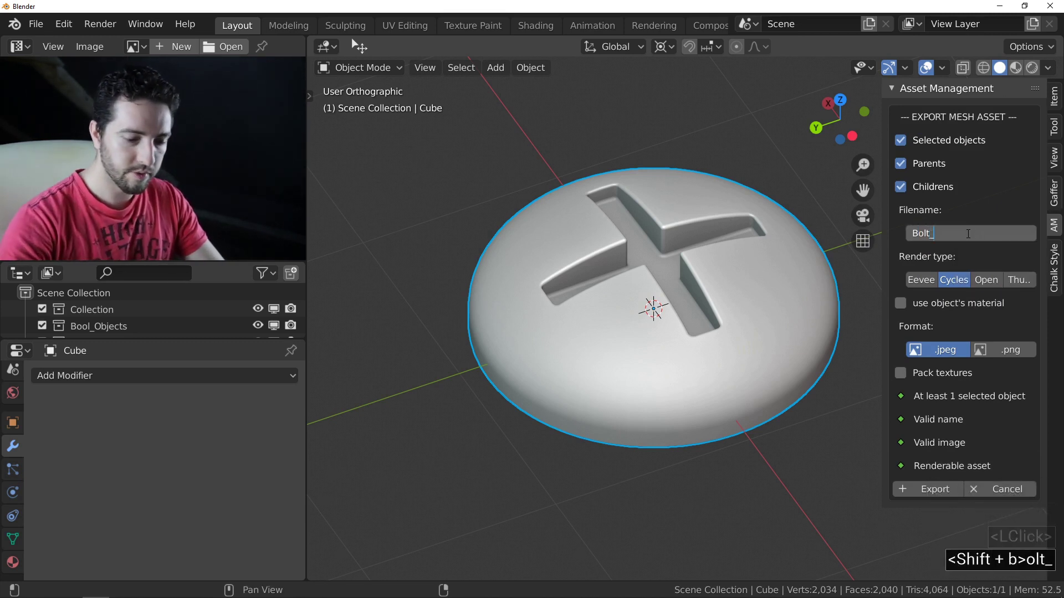
pyautogui.press('0')
pyautogui.press('7')
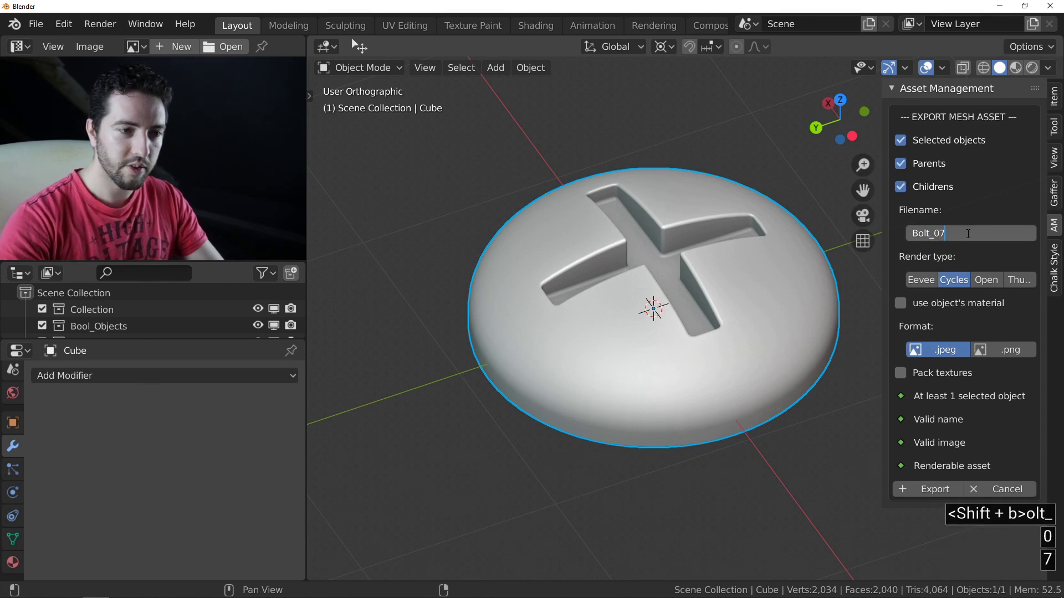
pyautogui.press('Return')
# - Export the bolt into the Bolts asset library and browse its preview gallery
pyautogui.click(924, 486)
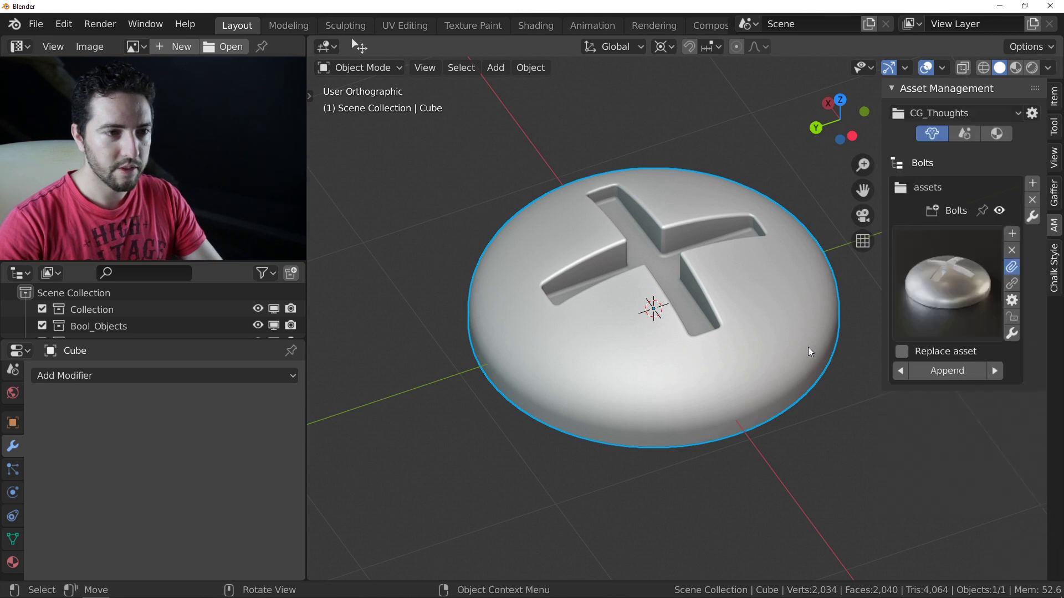
pyautogui.click(931, 282)
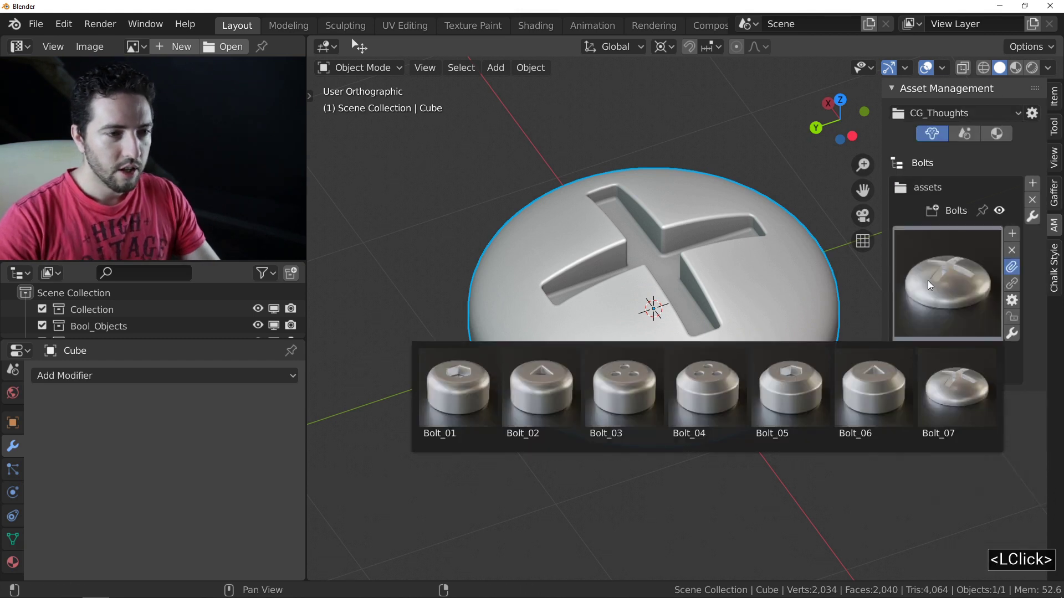
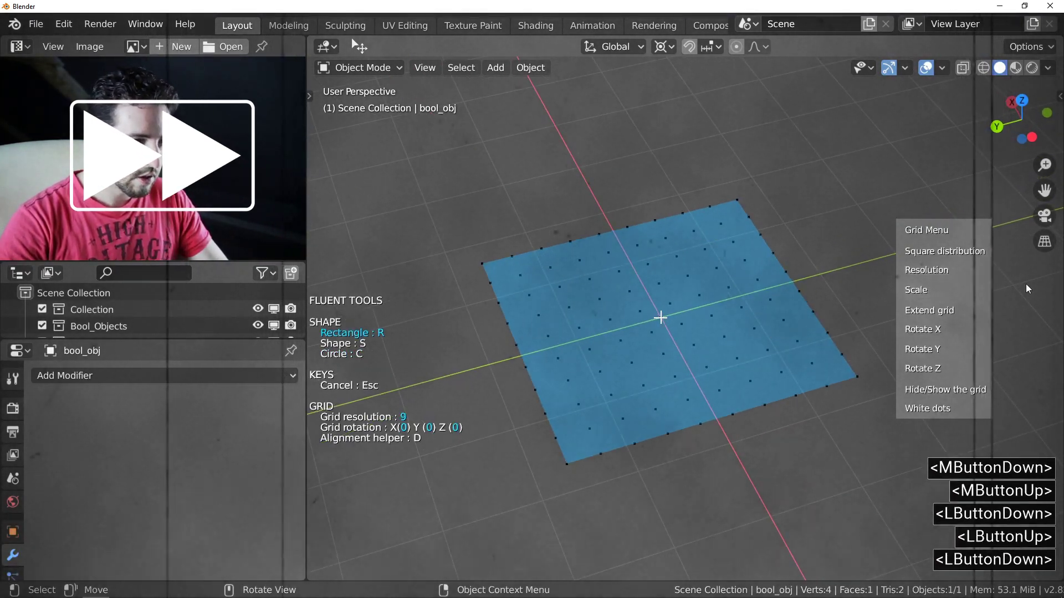
# - Draw a grid rectangle cut shape on top of the flat plate with Fluent Tools
pyautogui.click(922, 275)
pyautogui.click(663, 321)
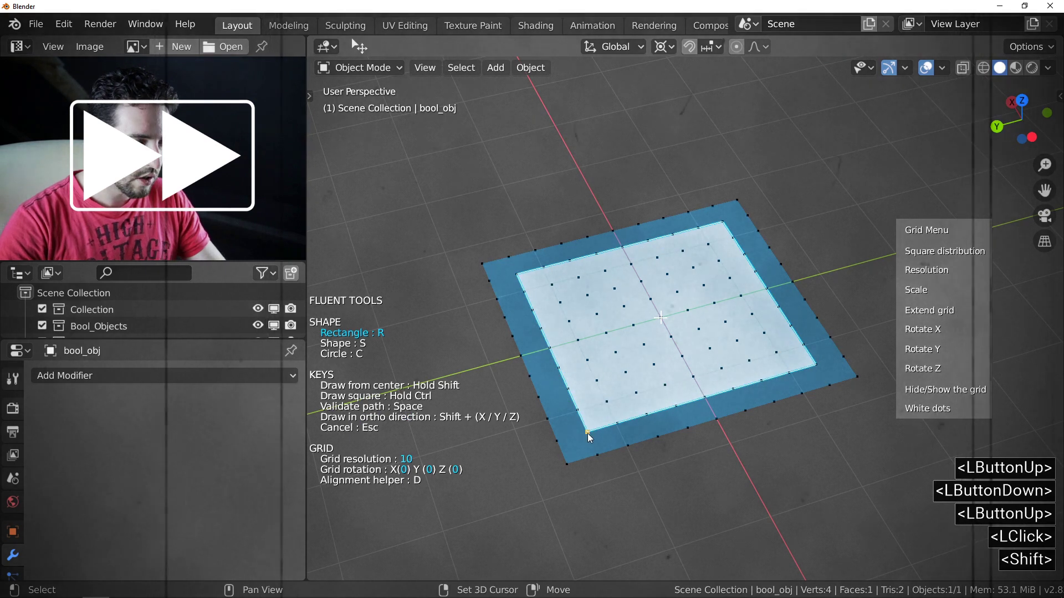
pyautogui.click(591, 436)
pyautogui.click(535, 431)
pyautogui.click(650, 392)
pyautogui.click(783, 363)
pyautogui.press('c')
pyautogui.click(746, 349)
pyautogui.middleClick(671, 348)
pyautogui.rightClick(672, 343)
# - Slice the rectangle into the plate top as an inset panel, adjusting solidify and outer bevel
pyautogui.middleClick(666, 320)
pyautogui.press('f')
pyautogui.click(562, 291)
pyautogui.rightClick(640, 303)
pyautogui.middleClick(648, 292)
pyautogui.click(663, 298)
pyautogui.click(638, 420)
pyautogui.click(558, 412)
pyautogui.click(643, 324)
pyautogui.rightClick(638, 325)
pyautogui.rightClick(610, 308)
# - Place a small circle Difference cut near the plate's rounded corner and set its depth
pyautogui.middleClick(610, 308)
pyautogui.click(575, 276)
pyautogui.press('f')
pyautogui.click(461, 259)
pyautogui.press('c')
pyautogui.click(543, 258)
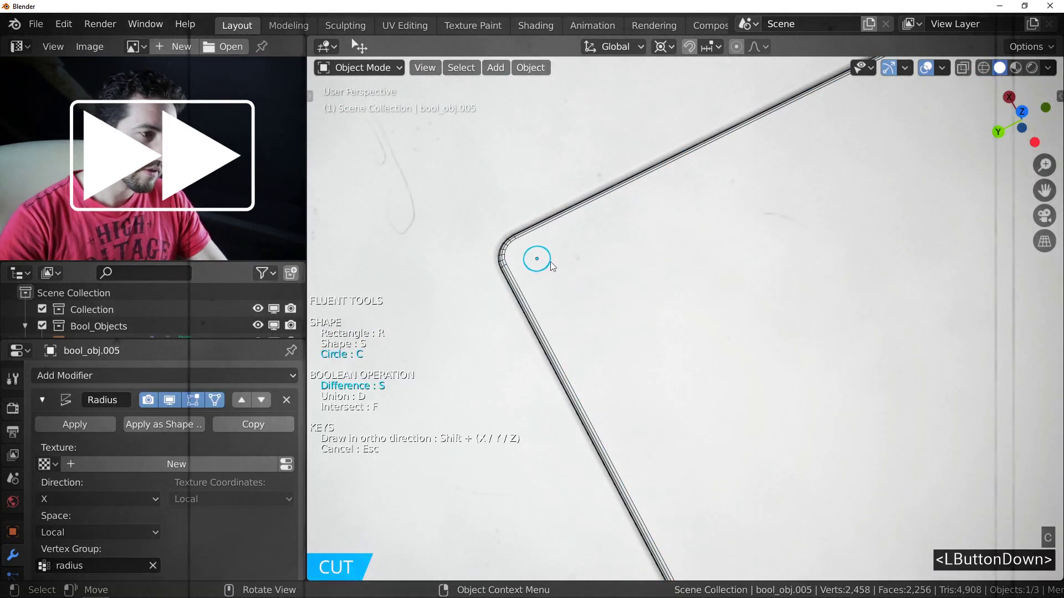
pyautogui.click(557, 264)
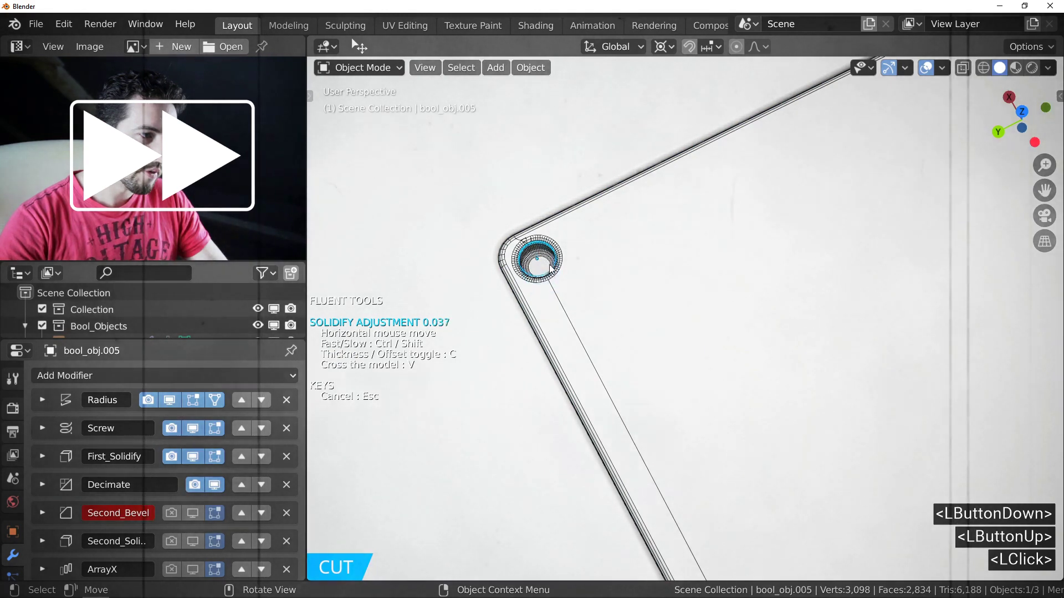